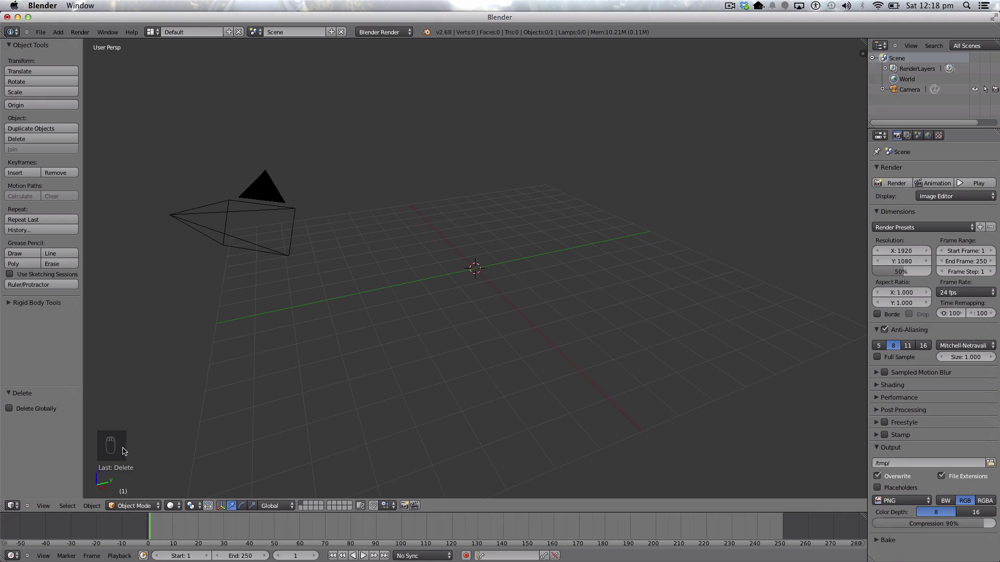
- Add a ground plane and scale it up into a large base
left_click_drag(65, 35, 464, 236)
key("s")
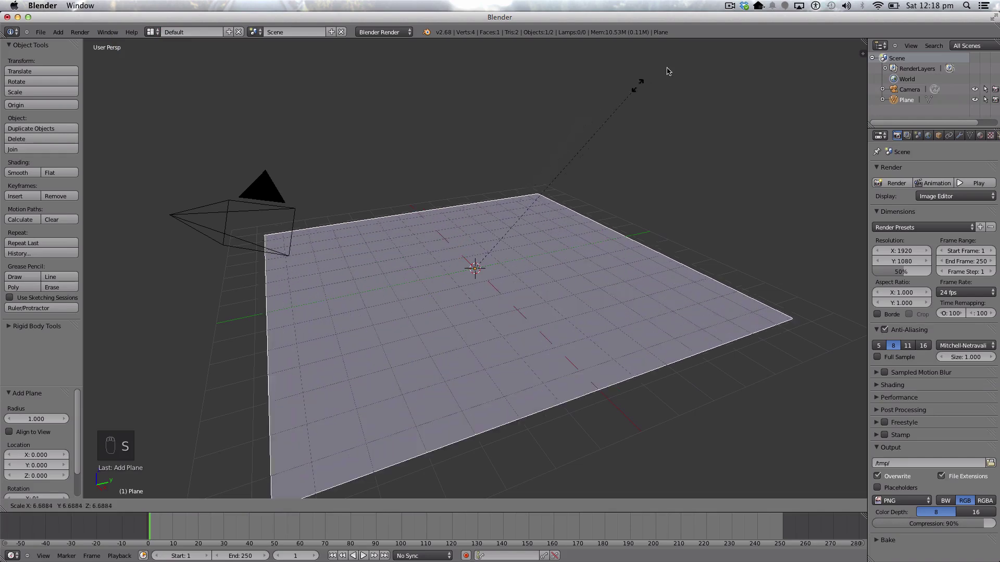
left_click_drag(682, 60, 76, 435)
- Add a five-vertex cylinder and raise it along Z above the ground
left_click_drag(60, 33, 171, 97)
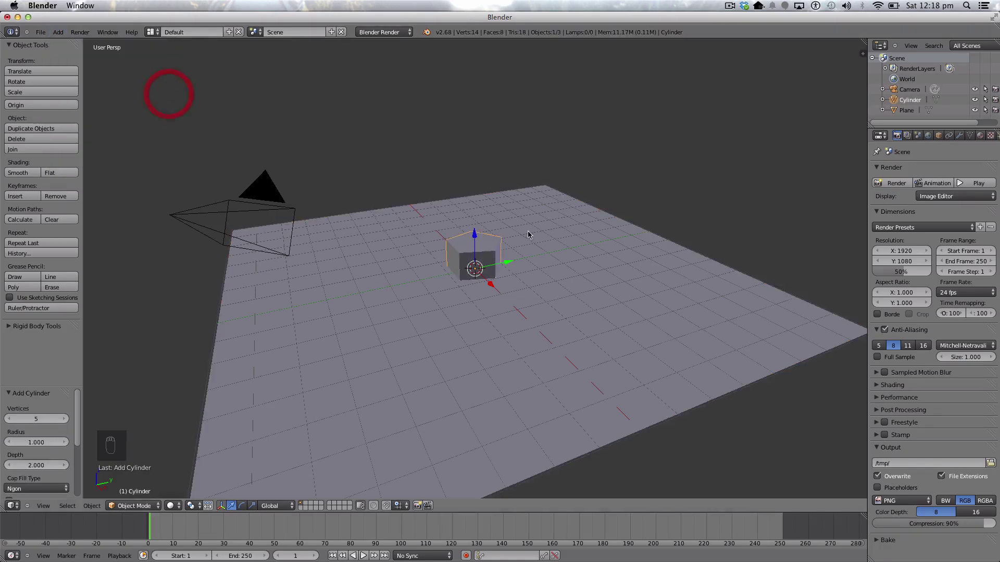
left_click_drag(476, 238, 512, 222)
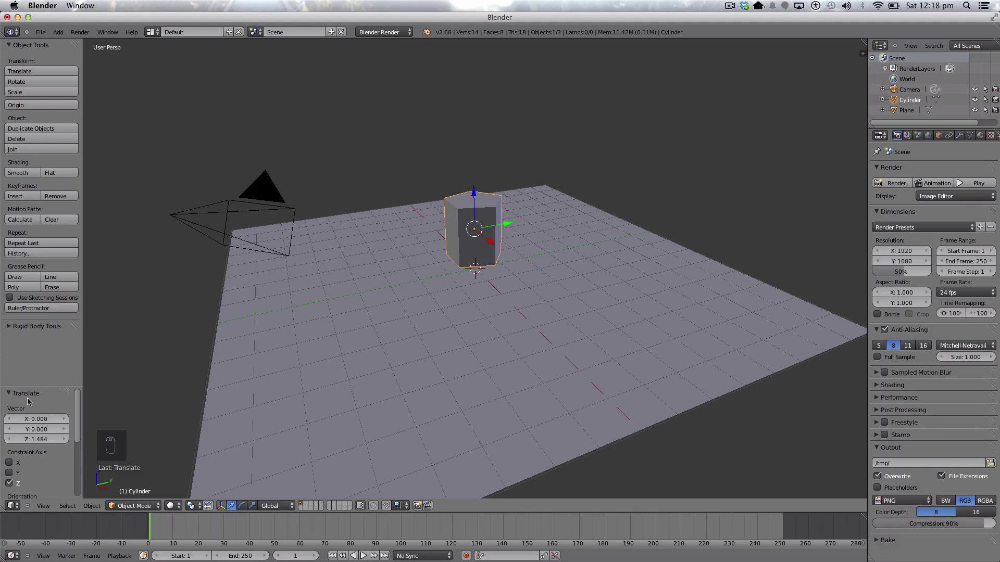
left_click_drag(15, 328, 344, 222)
- Delete the cylinder and add a new one with 5 vertices, raised above the ground
key("x")
left_click_drag(345, 222, 62, 33)
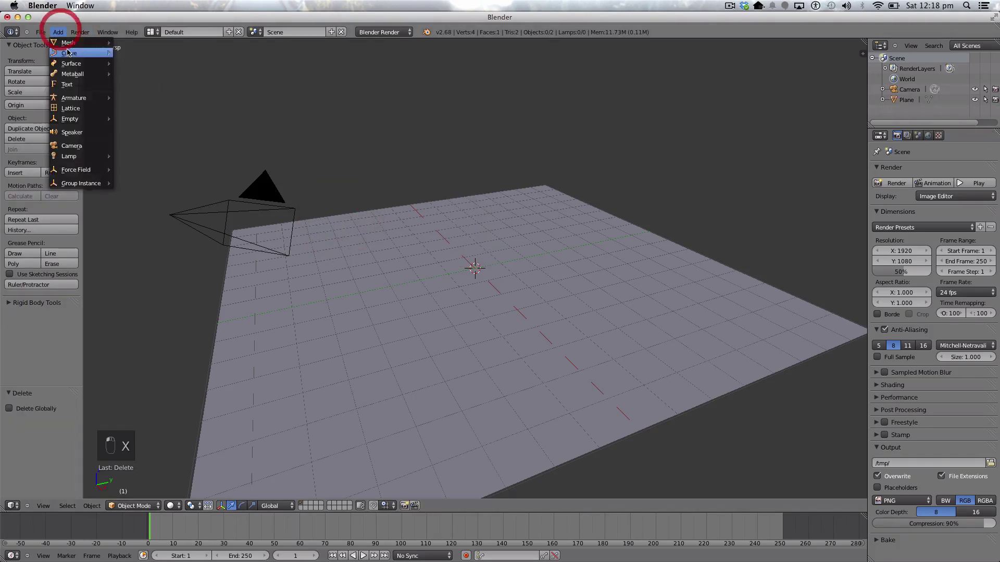
left_click_drag(151, 88, 43, 419)
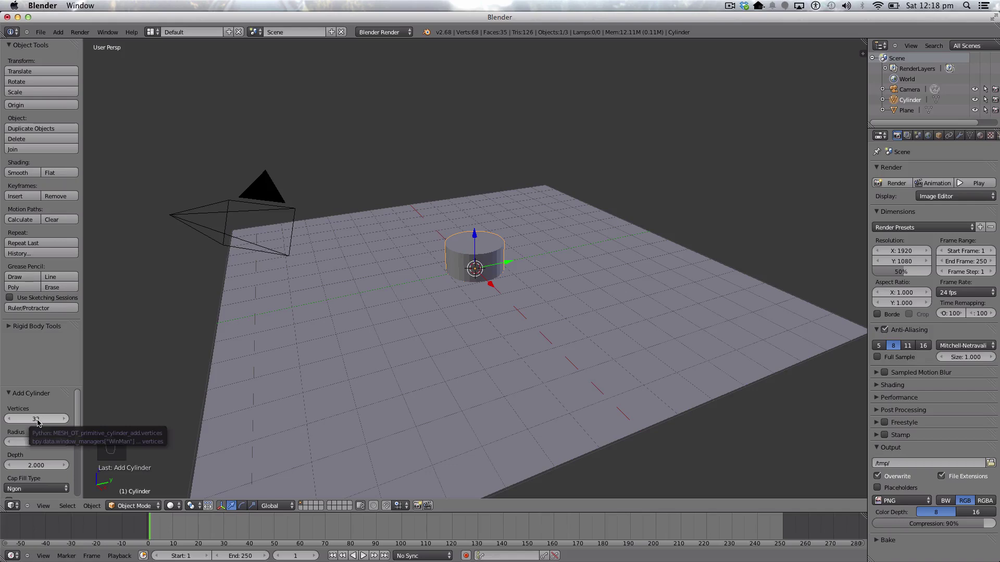
left_click_drag(42, 426, 98, 432)
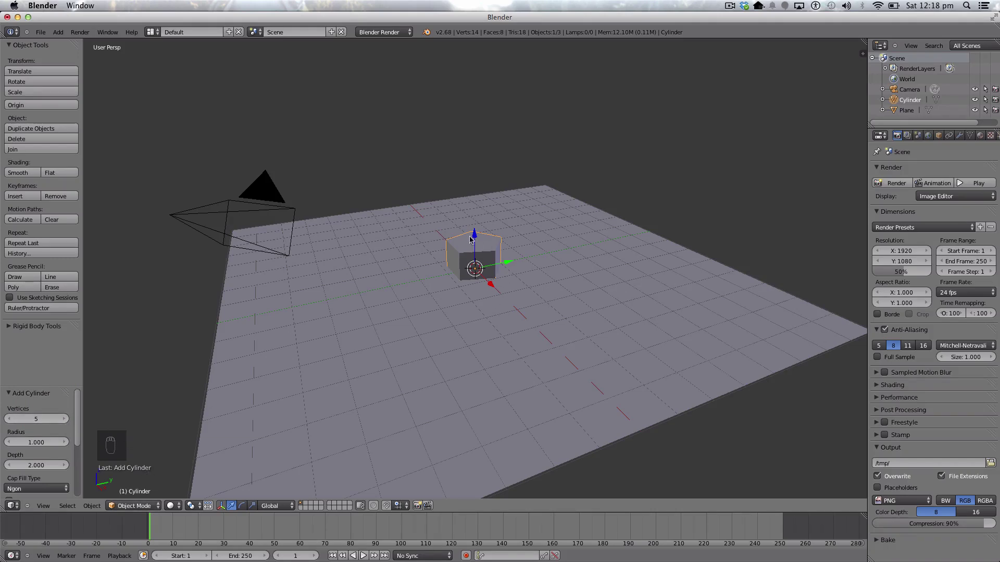
left_click_drag(476, 240, 478, 214)
- Hide the ground plane in the outliner
left_click_drag(275, 324, 985, 107)
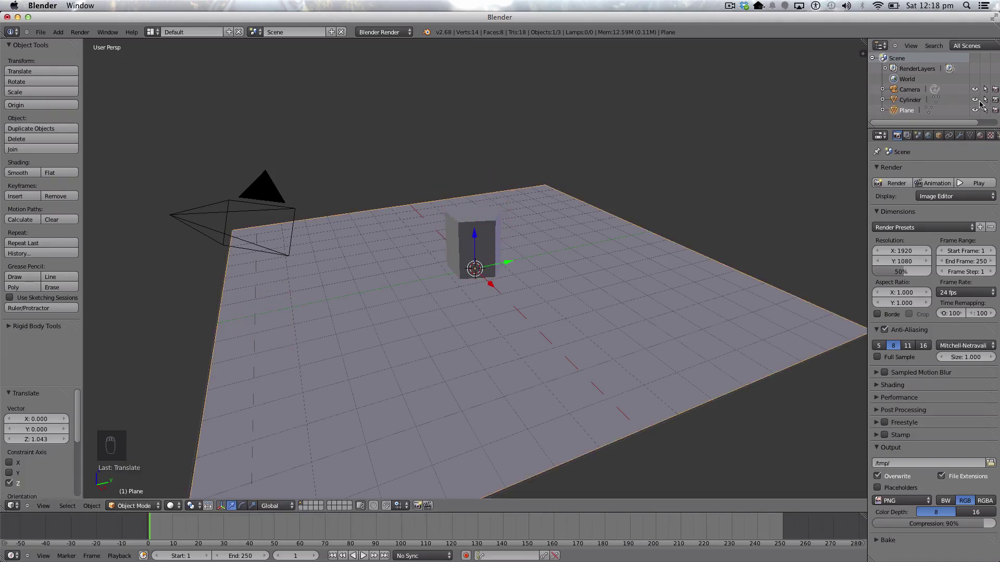
left_click_drag(975, 112, 474, 243)
- Enter Edit Mode on the cylinder in Front Ortho view with all vertices selected
middle_click(474, 243)
left_click_drag(108, 465, 139, 505)
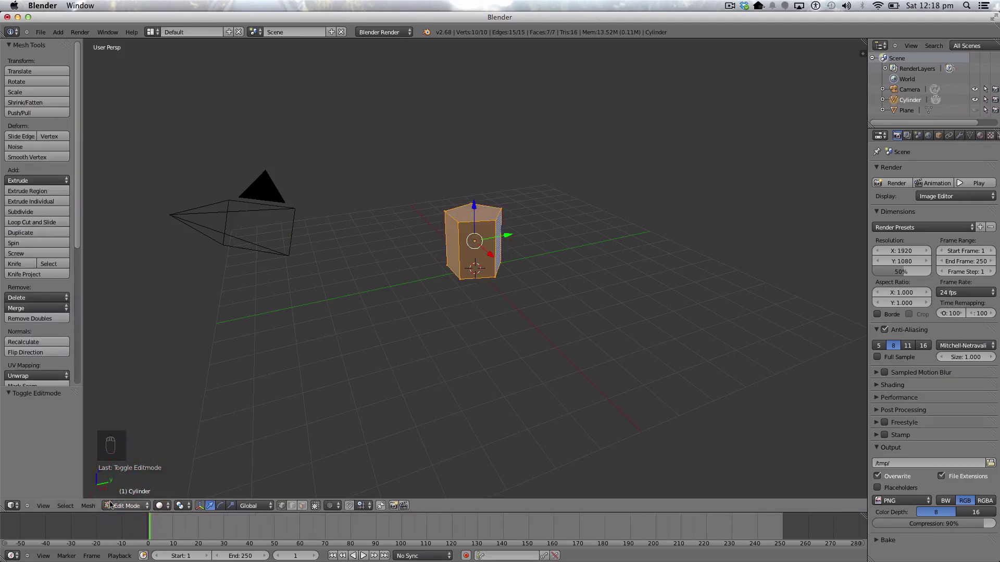
middle_click(46, 507)
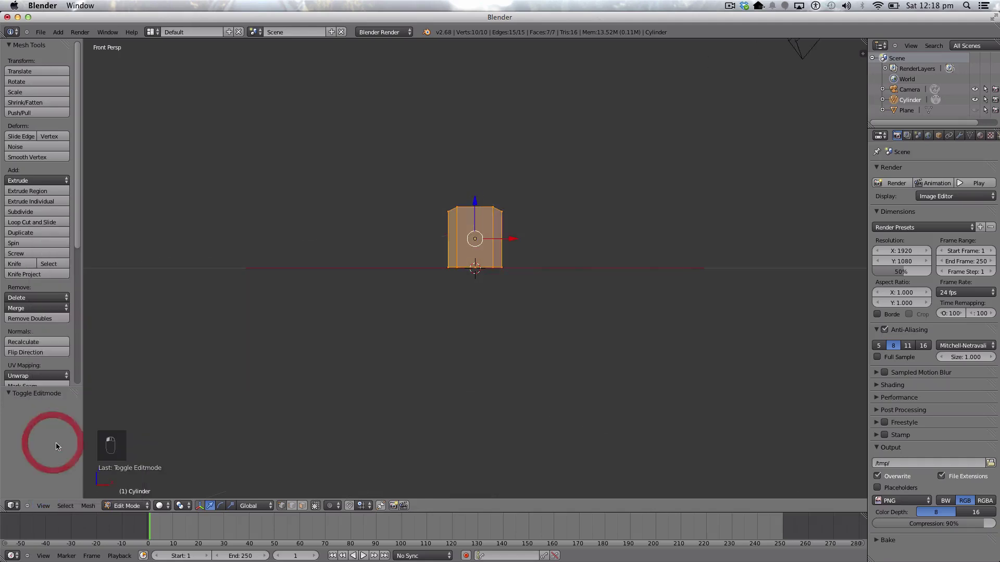
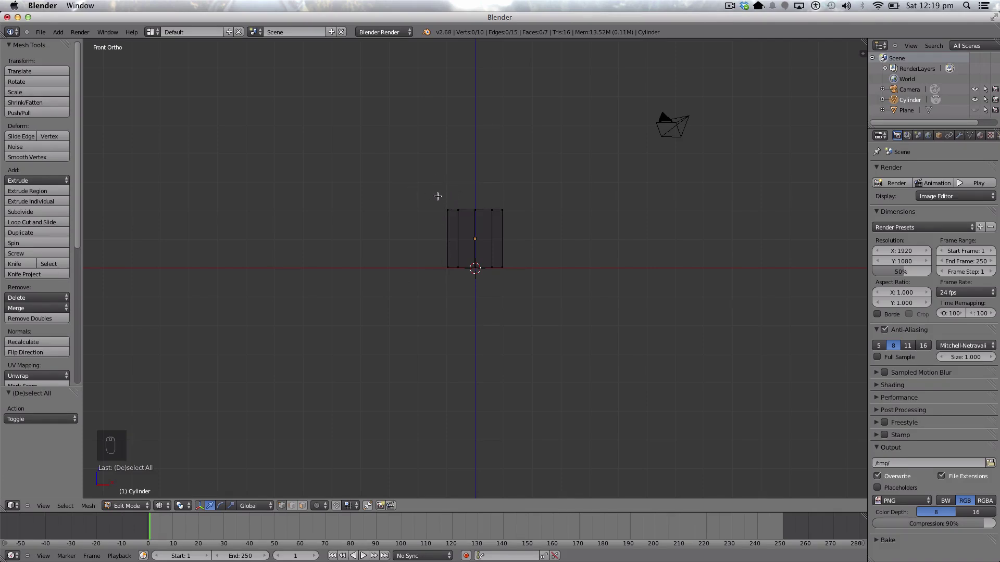
key("a")
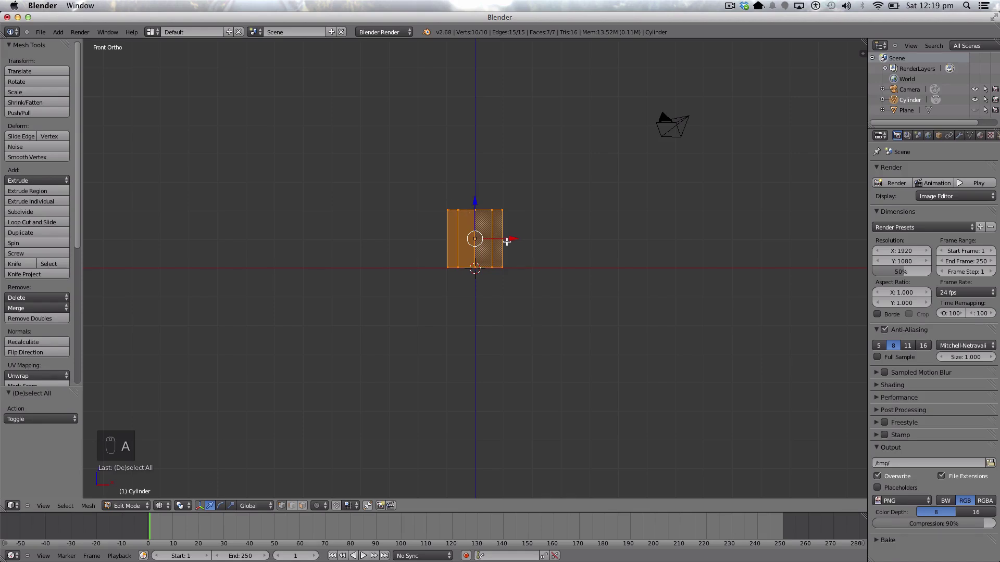
key("Tab")
key("Tab")
key("Tab")
- Scale the cylinder down on X and Y into a narrow upright post
key("s")
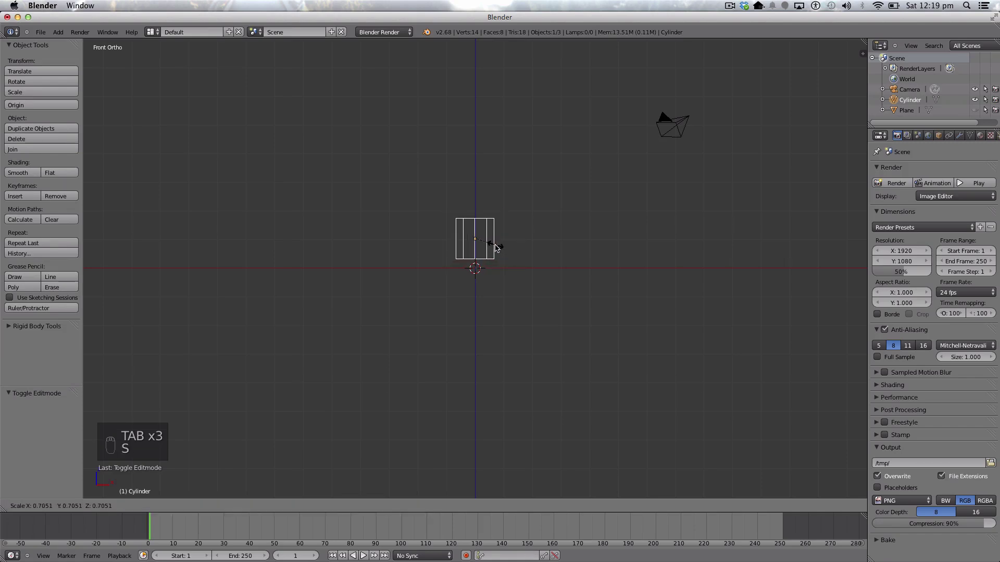
left_click_drag(498, 247, 499, 247)
key("Tab")
key("s")
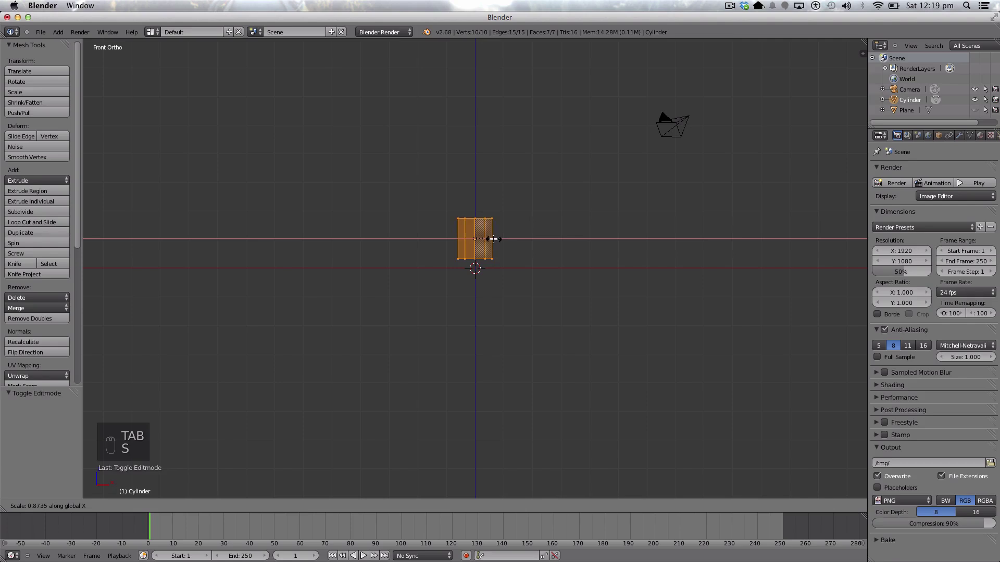
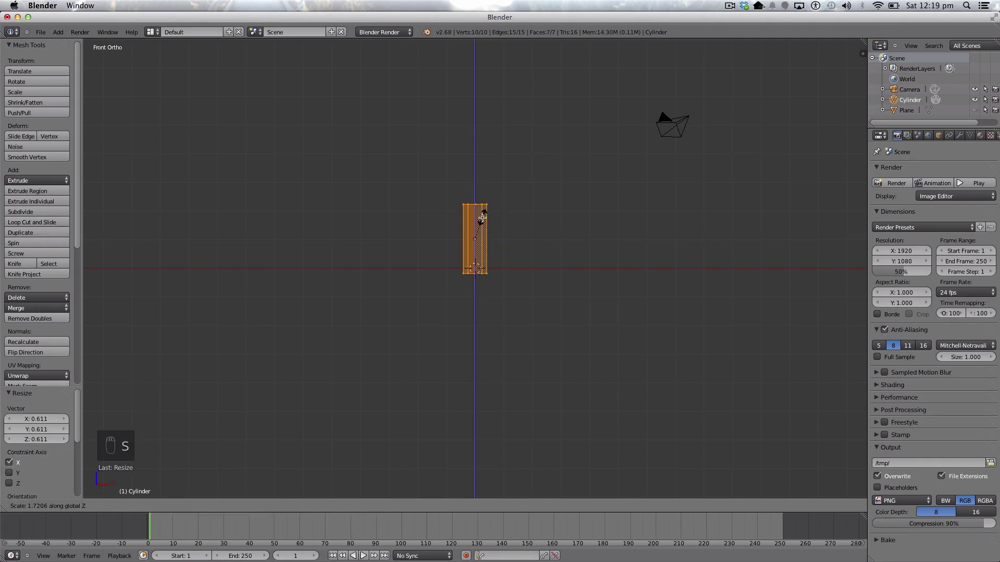
key("s")
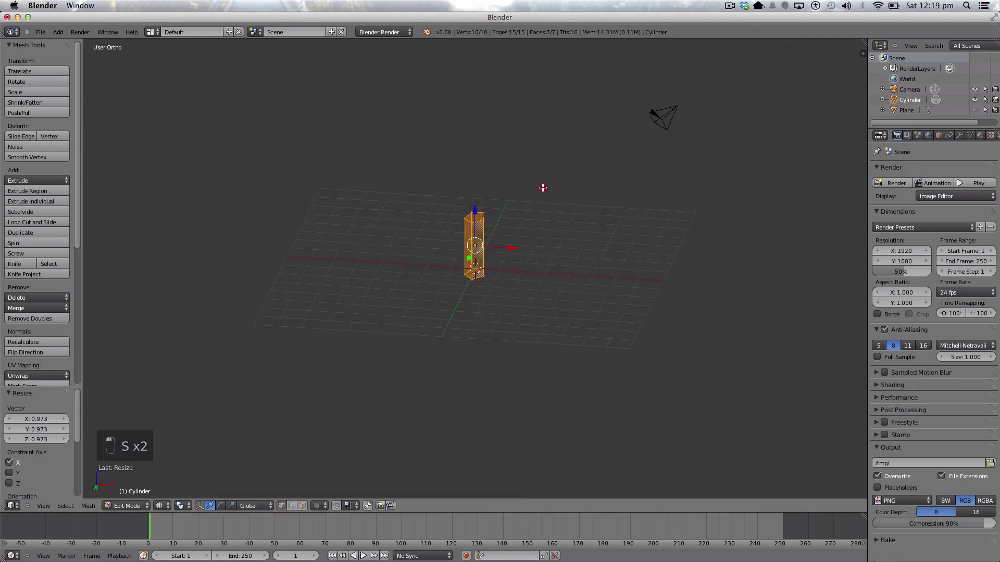
key("s")
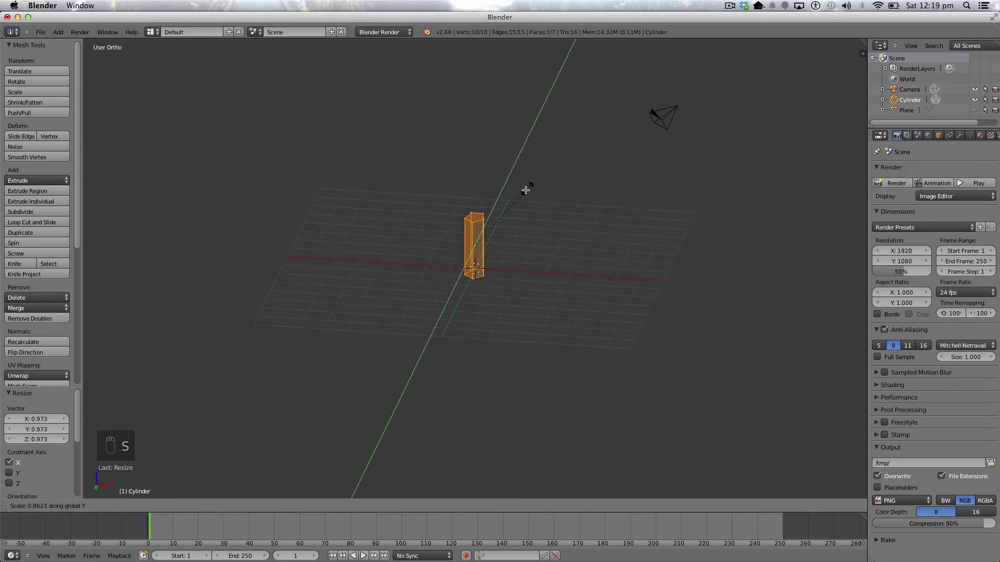
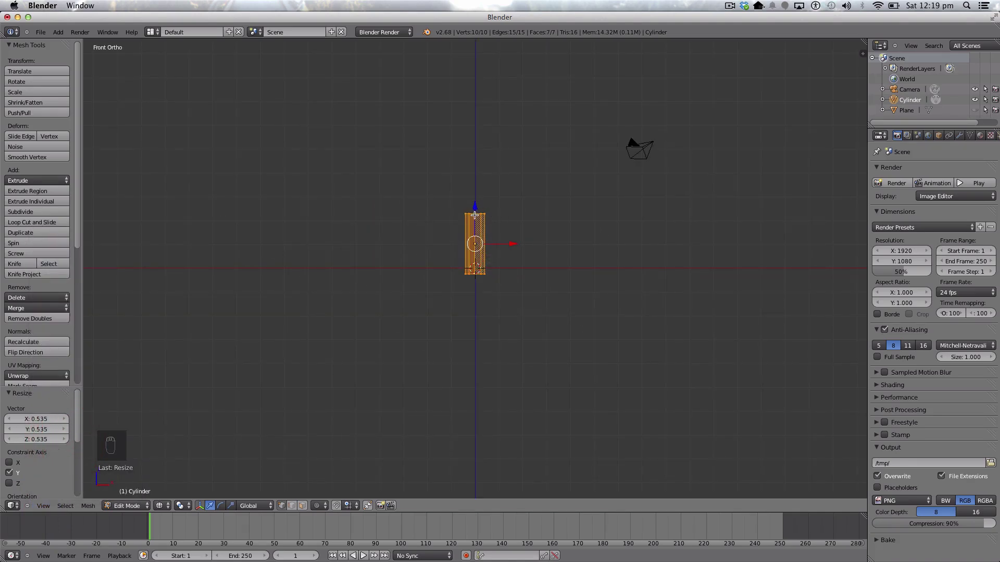
- Stretch the trunk taller, then scale its top vertex ring down into a narrow point
key("a")
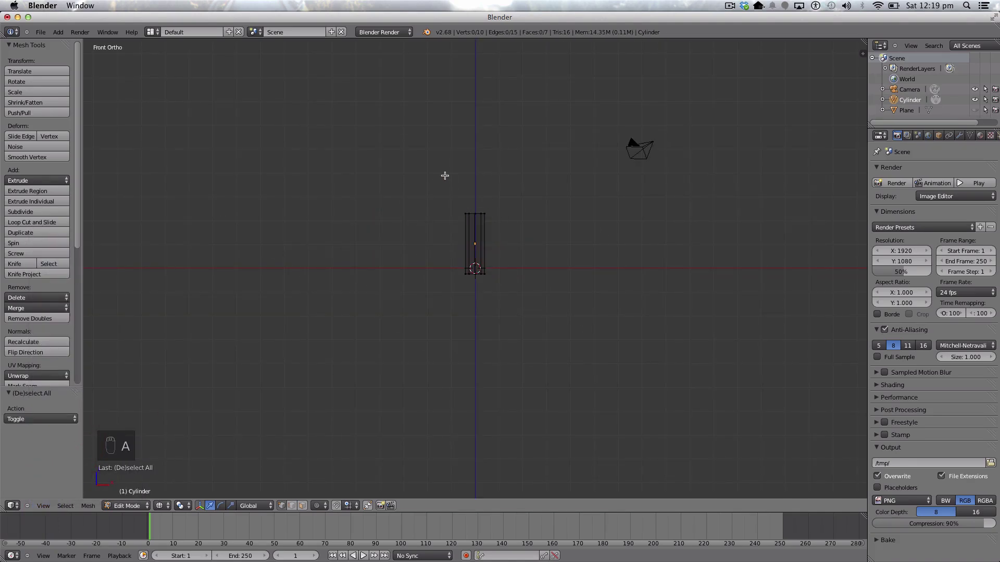
key("b")
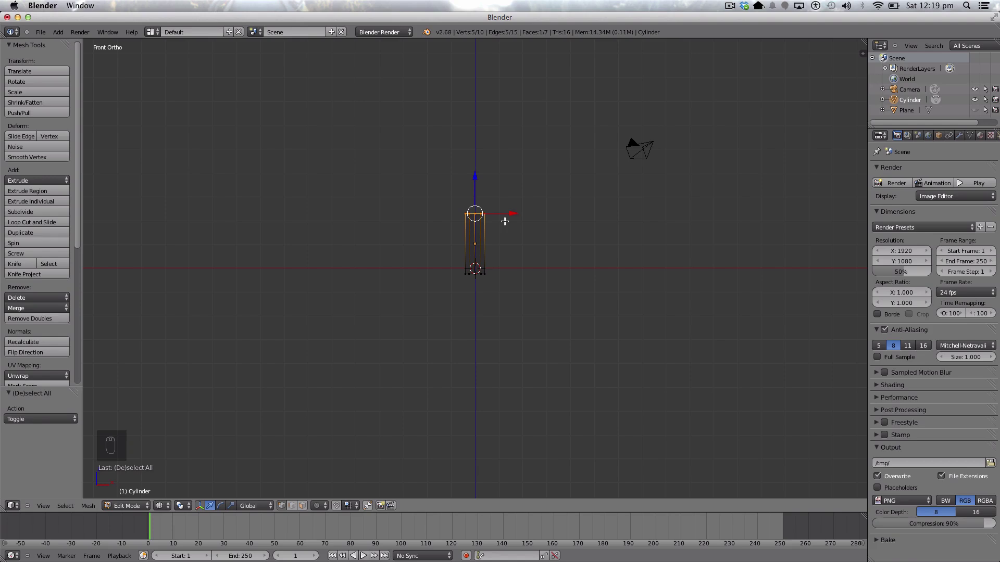
key("a")
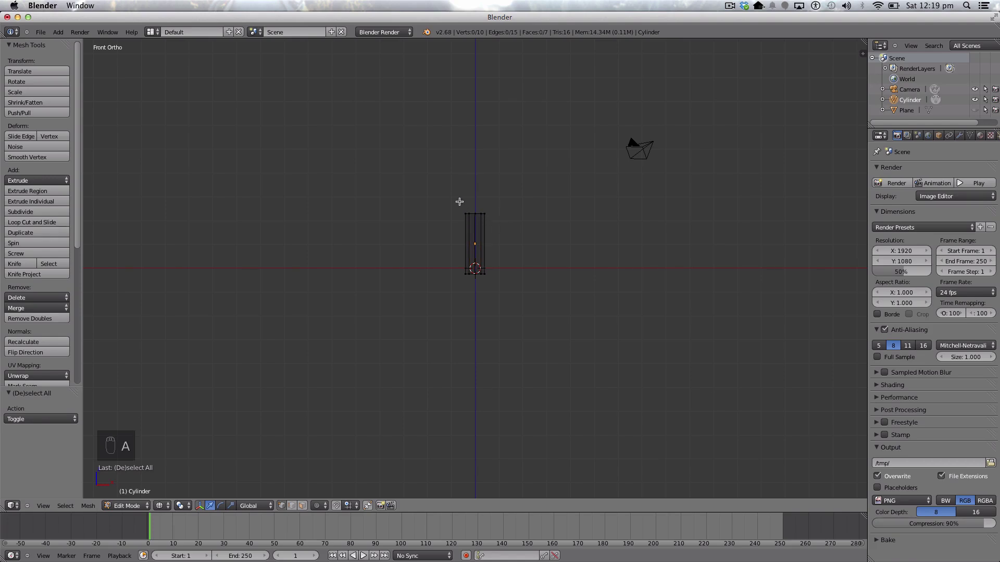
key("a")
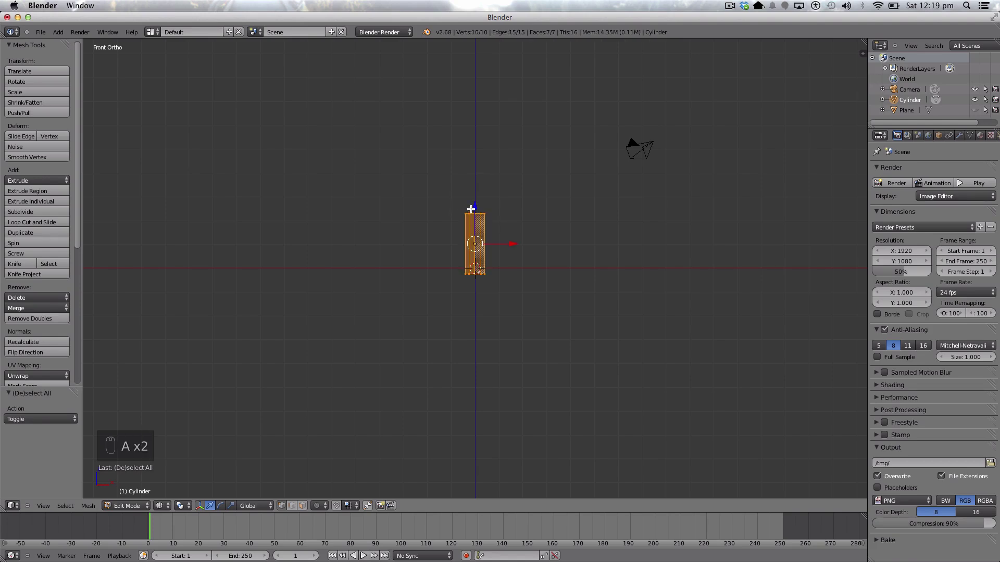
key("s")
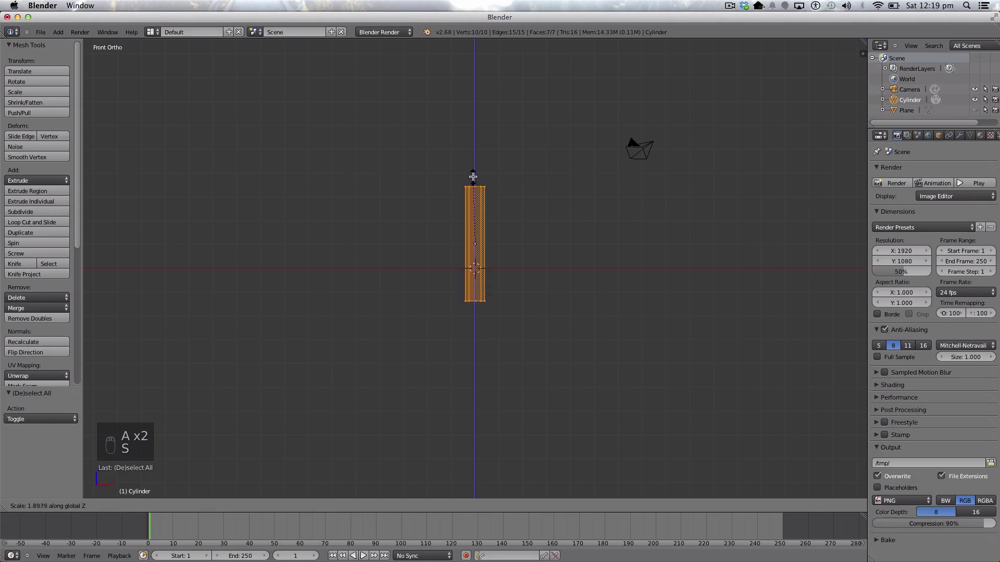
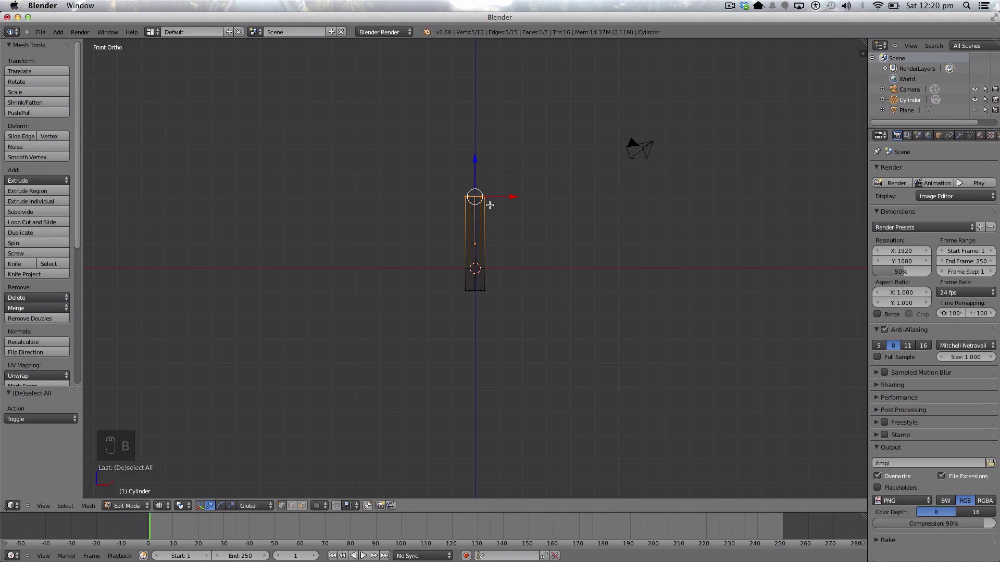
key("s")
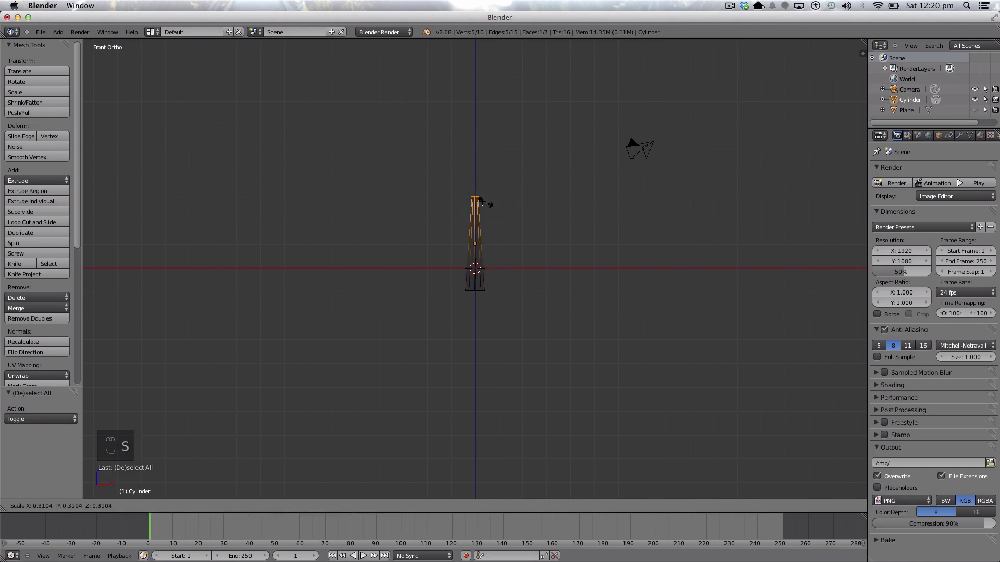
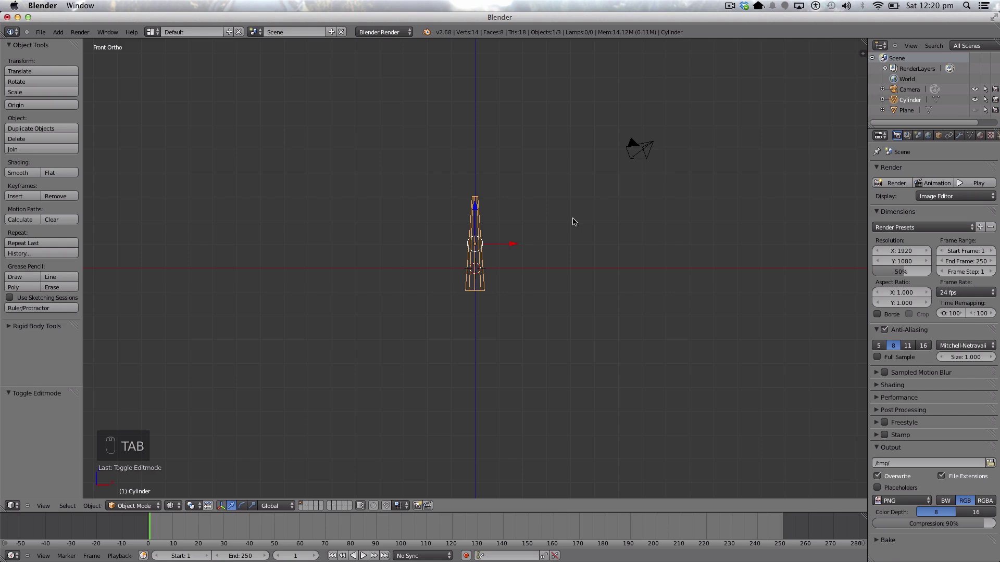
- Back in Object Mode, scale the trunk down along Z to about two-thirds height
key("z")
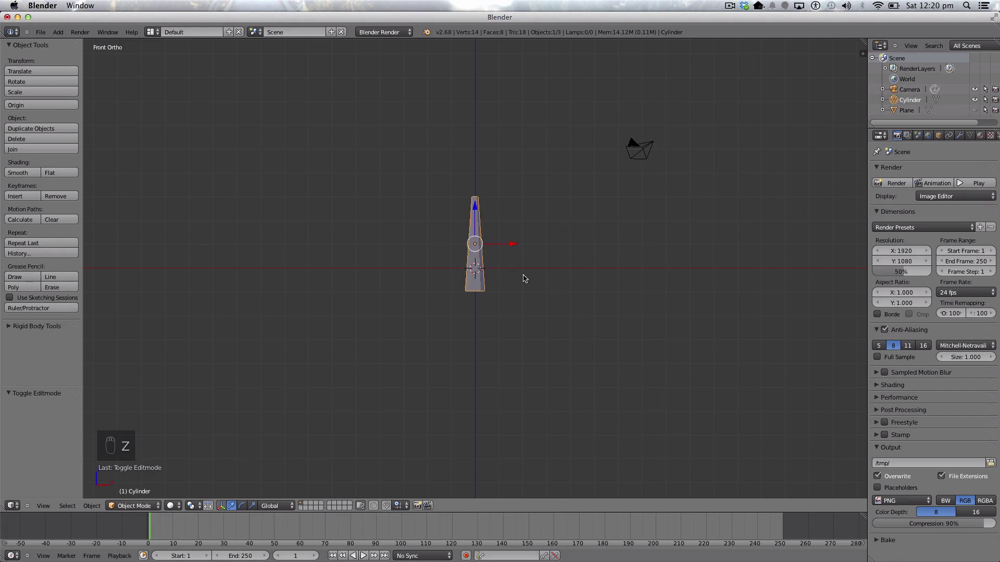
left_click_drag(501, 296, 520, 287)
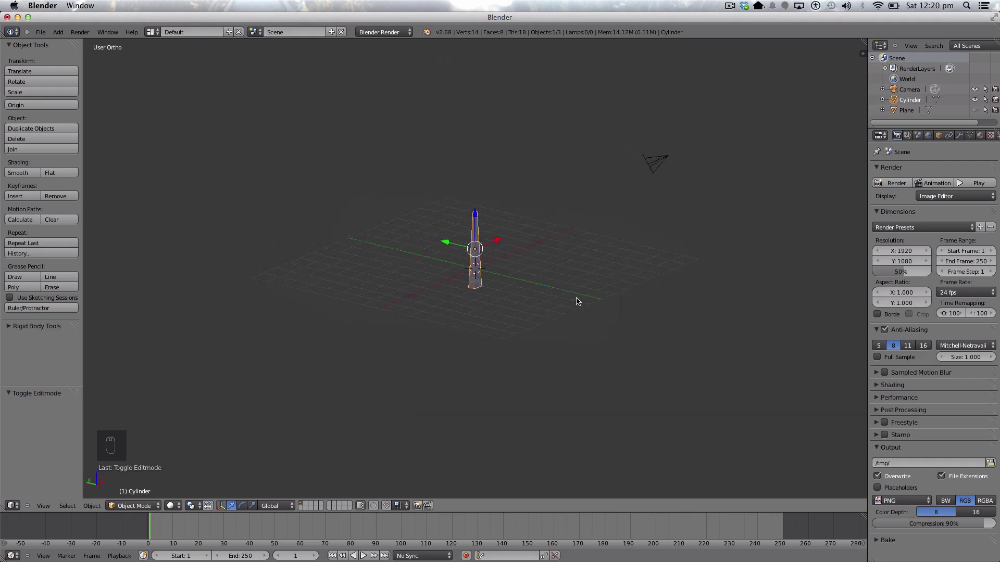
left_click_drag(165, 439, 48, 505)
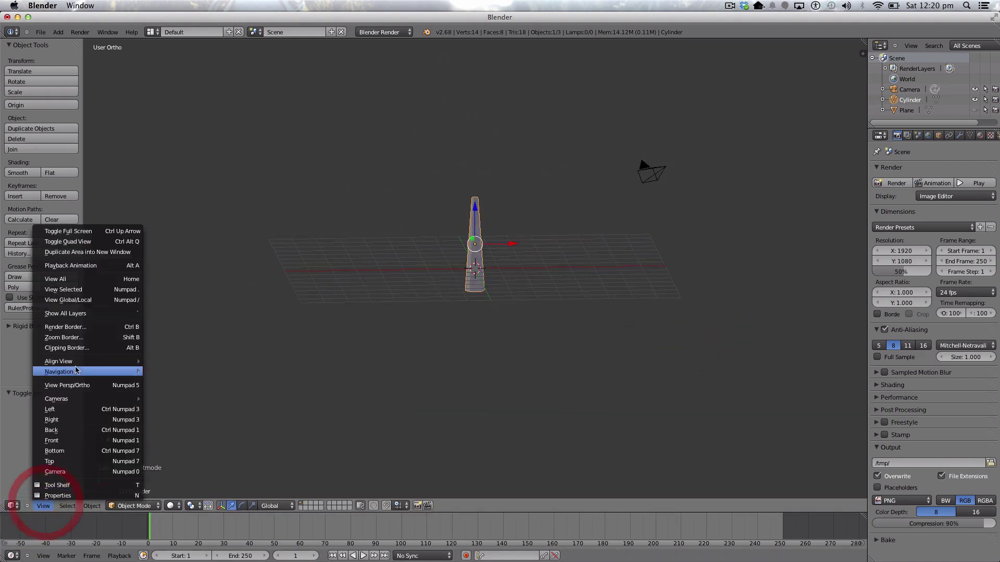
key("s")
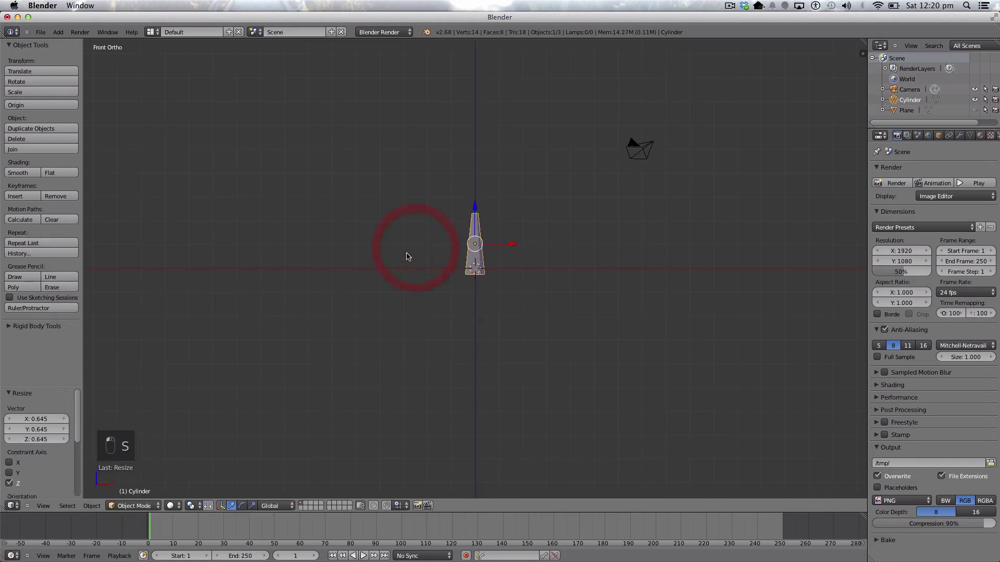
- Add an icosphere, raise it onto the trunk top and enlarge it into a canopy
key("a")
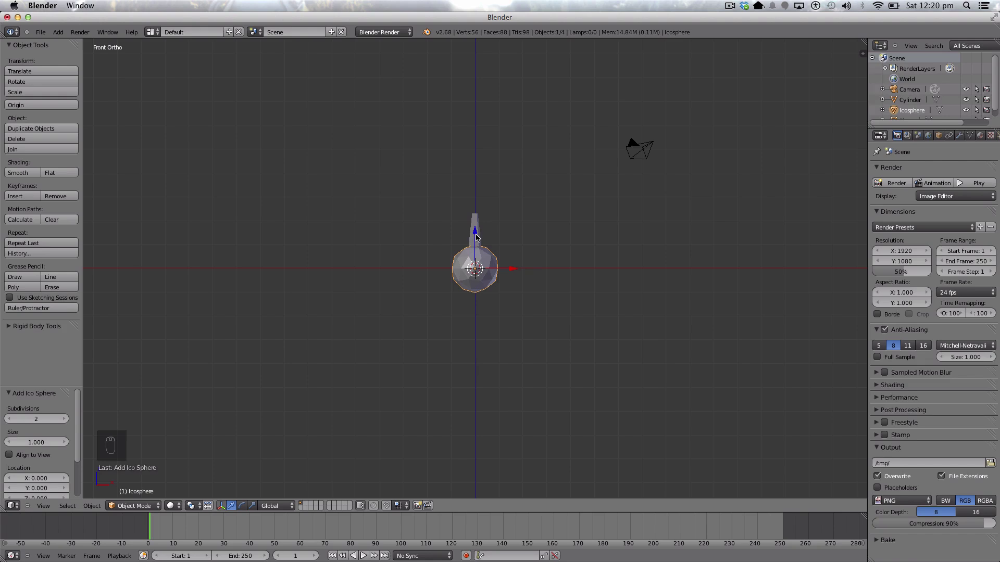
left_click_drag(478, 238, 480, 169)
key("s")
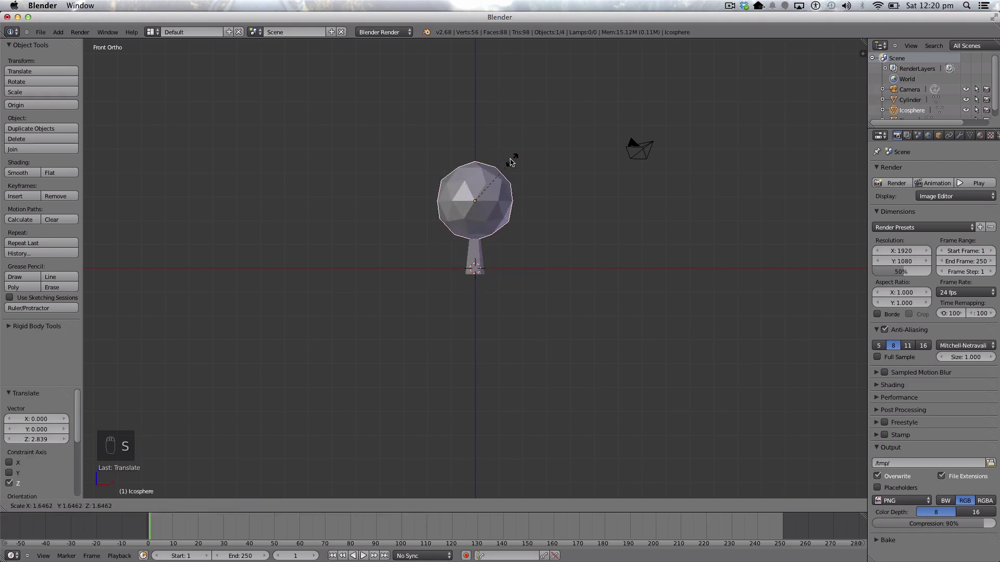
left_click_drag(496, 167, 964, 137)
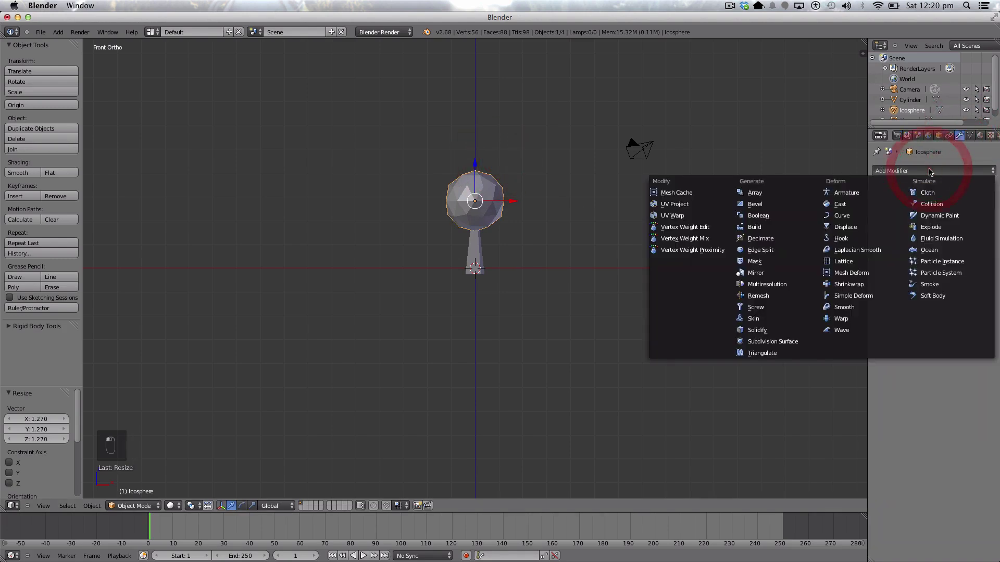
- Give the canopy a Decimate modifier with ratio about 0.234 for a chunky low-poly look
left_click_drag(808, 236, 890, 258)
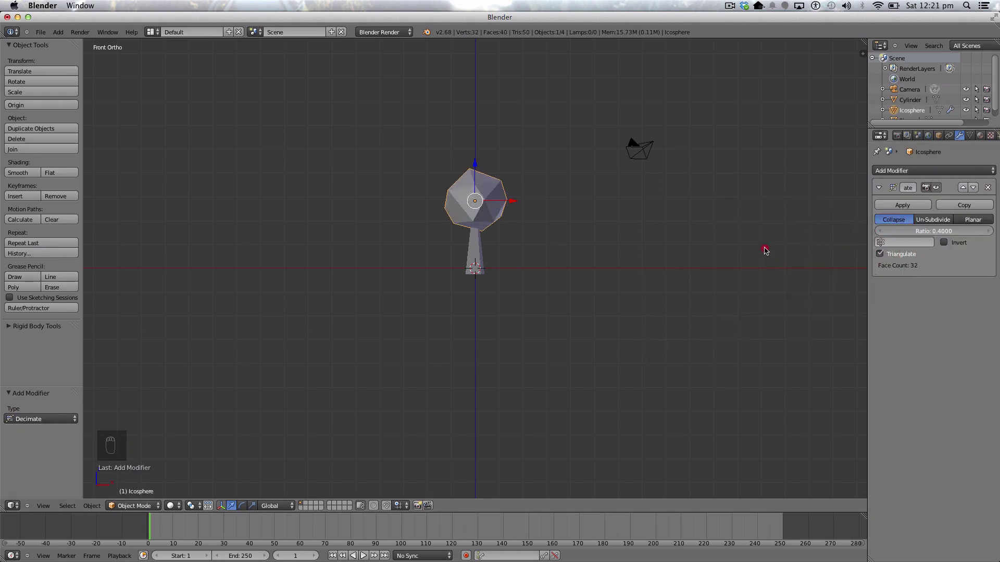
left_click_drag(723, 248, 521, 200)
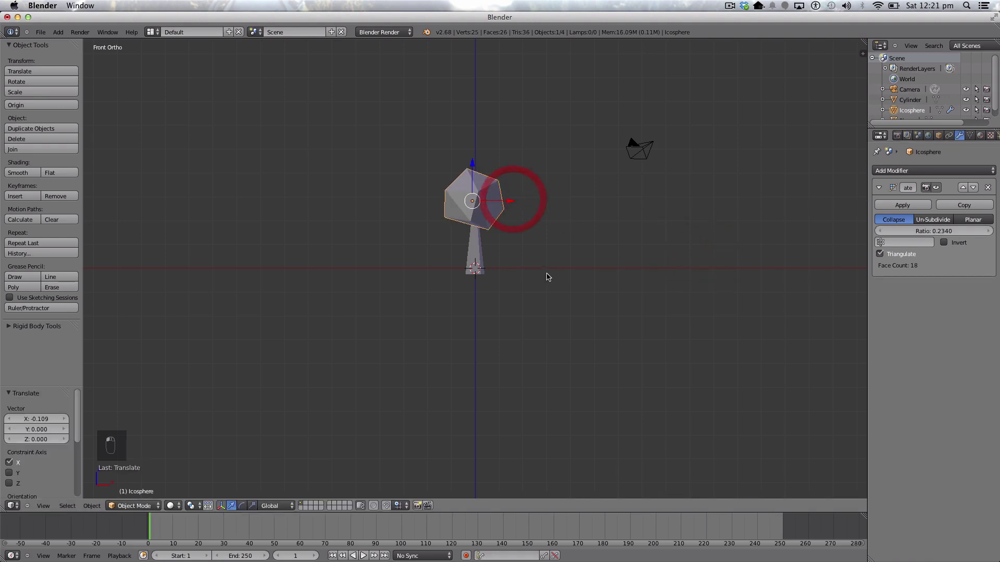
middle_click(543, 277)
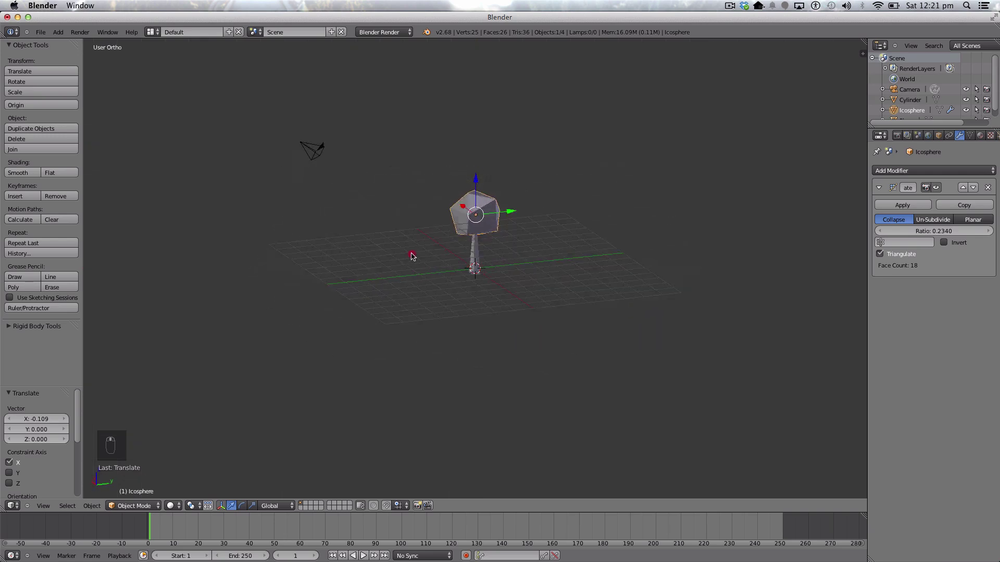
key("s")
- Shrink the decimated canopy slightly to its final size
left_click_drag(484, 304, 105, 426)
left_click(105, 426)
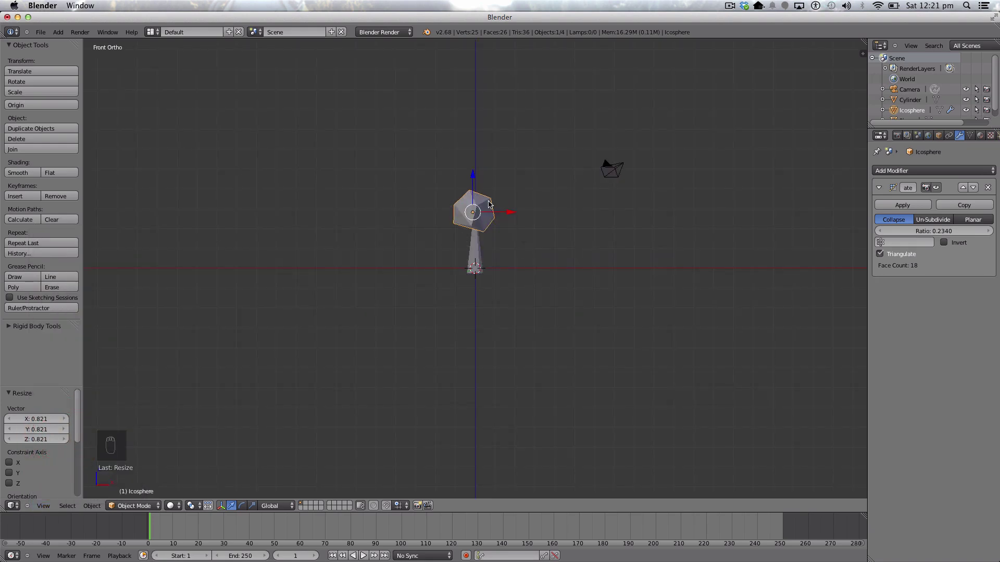
key("a")
middle_click(458, 189)
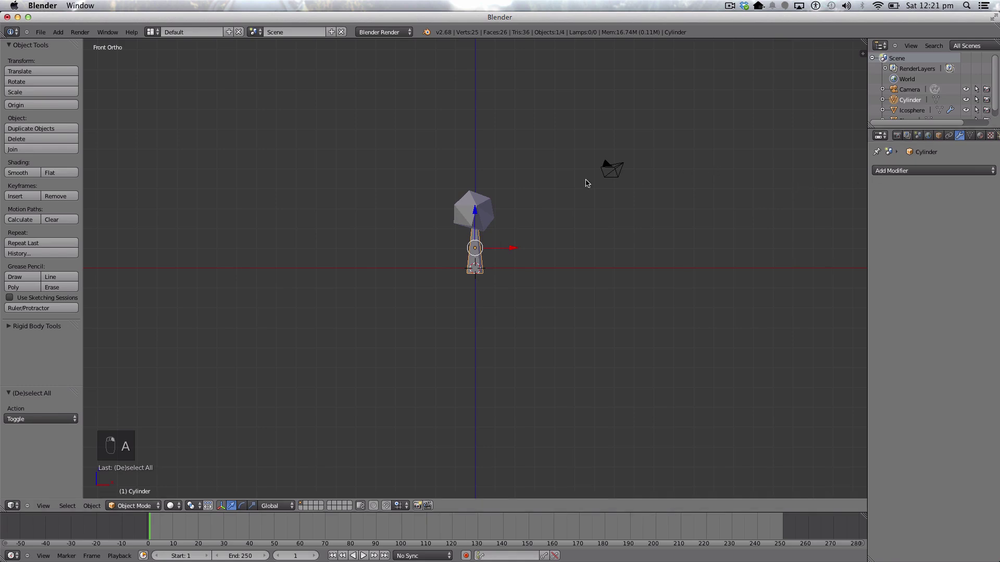
- Create a brown material named 'Tree Trunk' on the trunk
left_click_drag(496, 213, 980, 139)
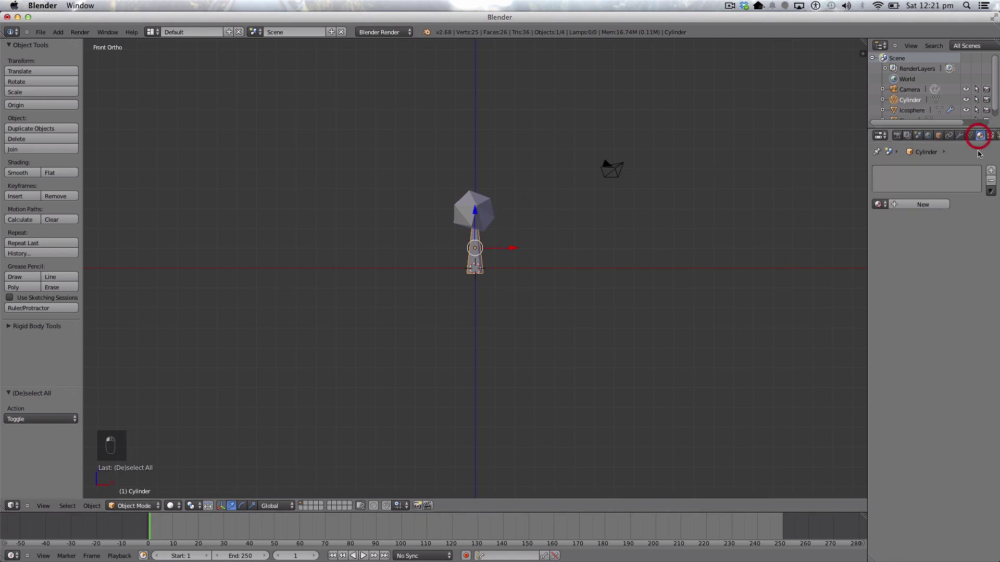
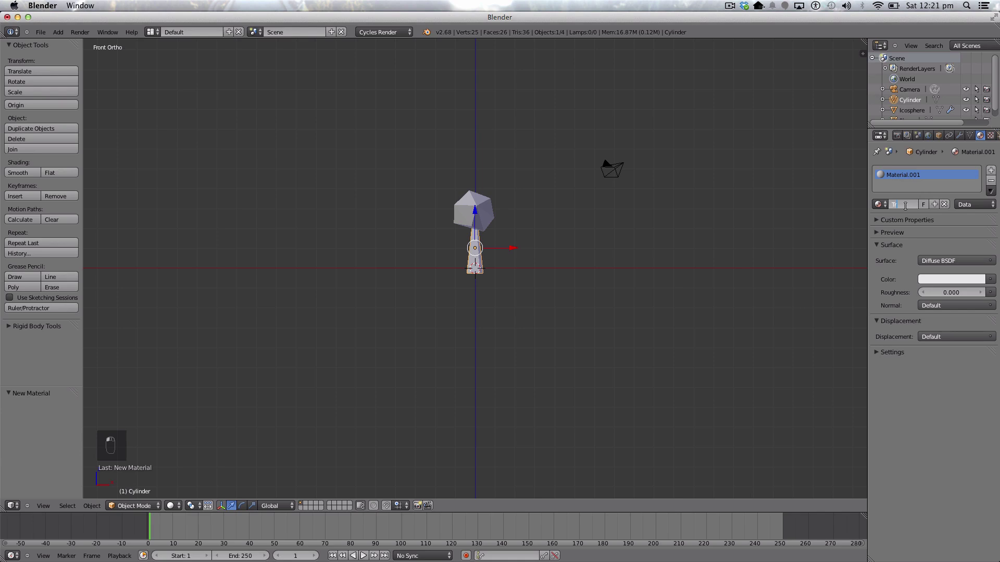
key("e")
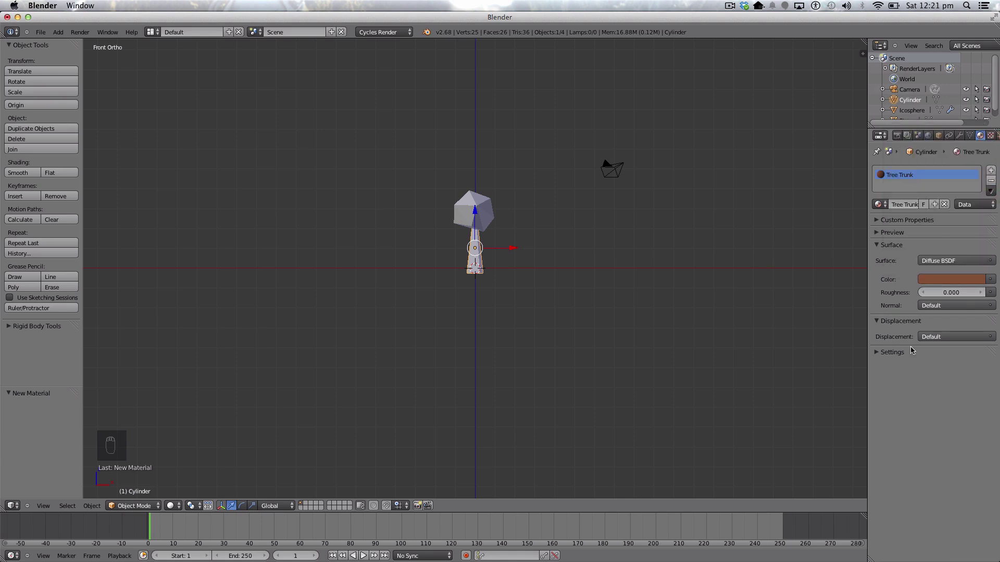
- Create a light green material named 'Leaves' on the canopy
left_click_drag(485, 207, 992, 171)
left_click_drag(910, 220, 944, 297)
middle_click(944, 297)
left_click_drag(947, 279, 479, 256)
middle_click(479, 256)
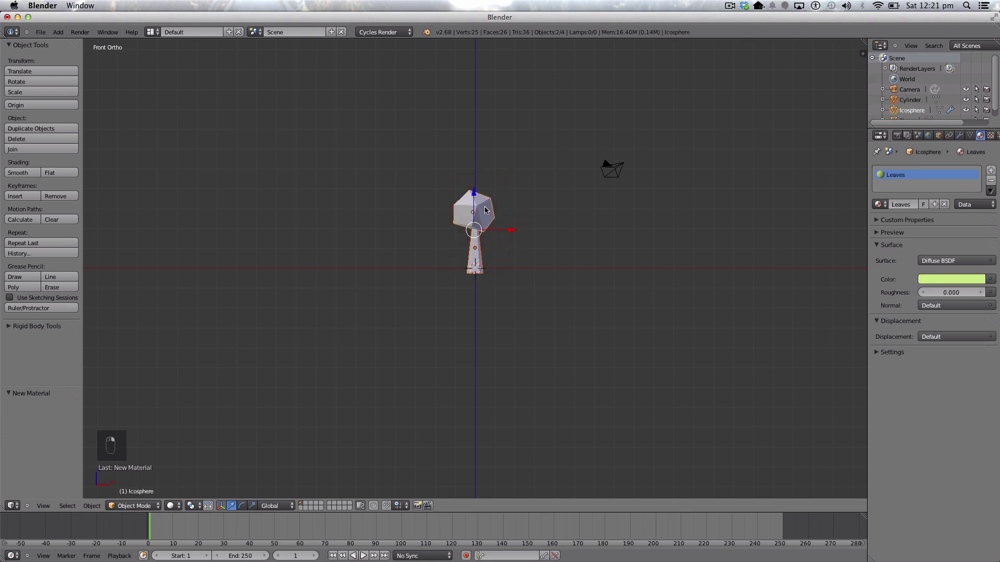
middle_click(529, 259)
- Apply the canopy's Decimate, join canopy and trunk with Ctrl+J, and move the tree left along X
key("super+j")
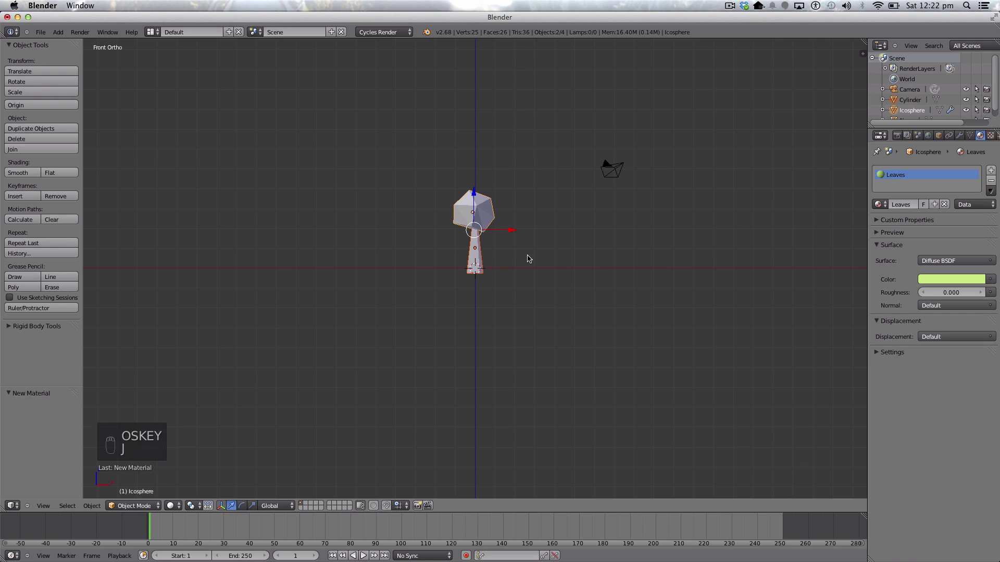
key("j")
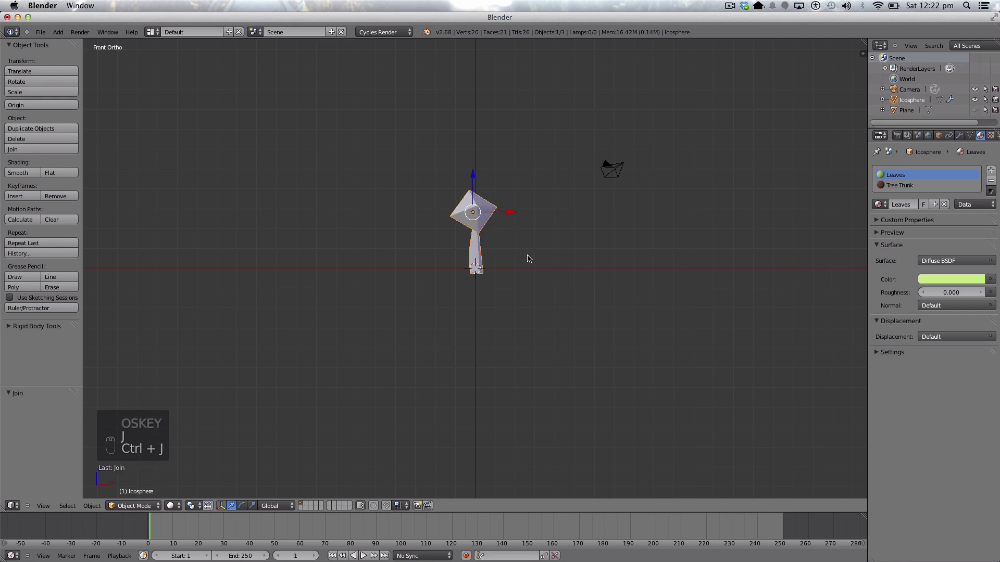
key("z")
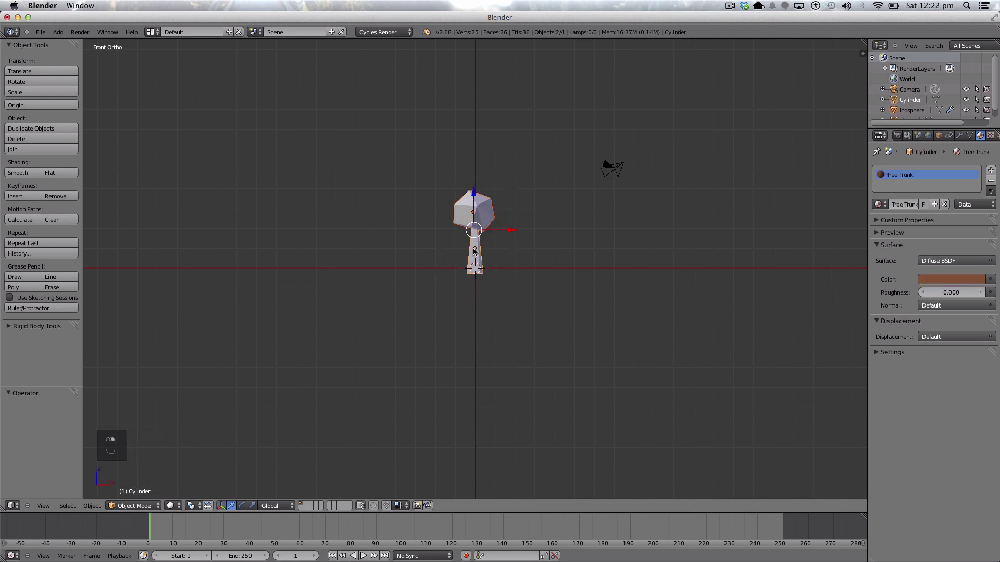
key("ctrl+j")
key("z")
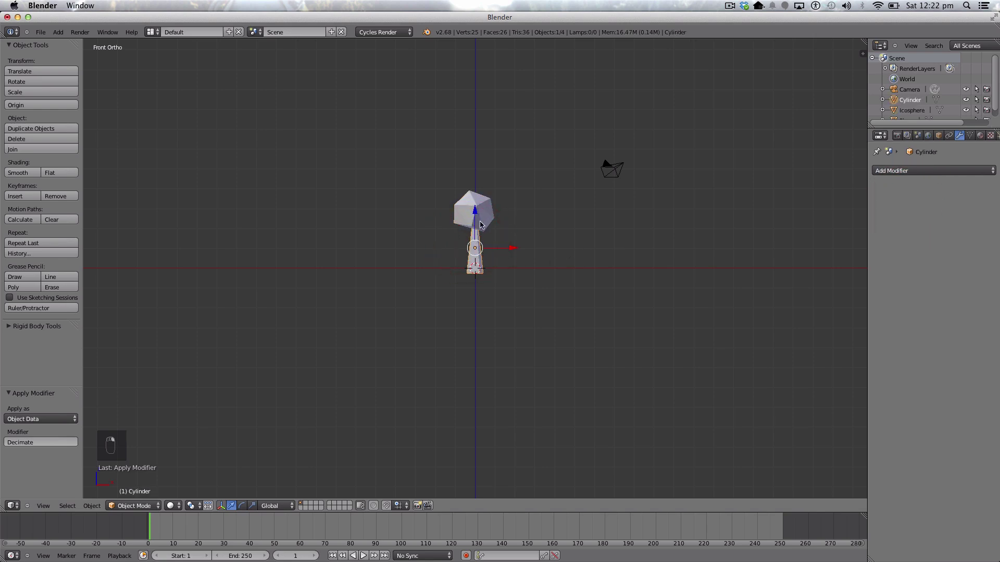
key("ctrl+j")
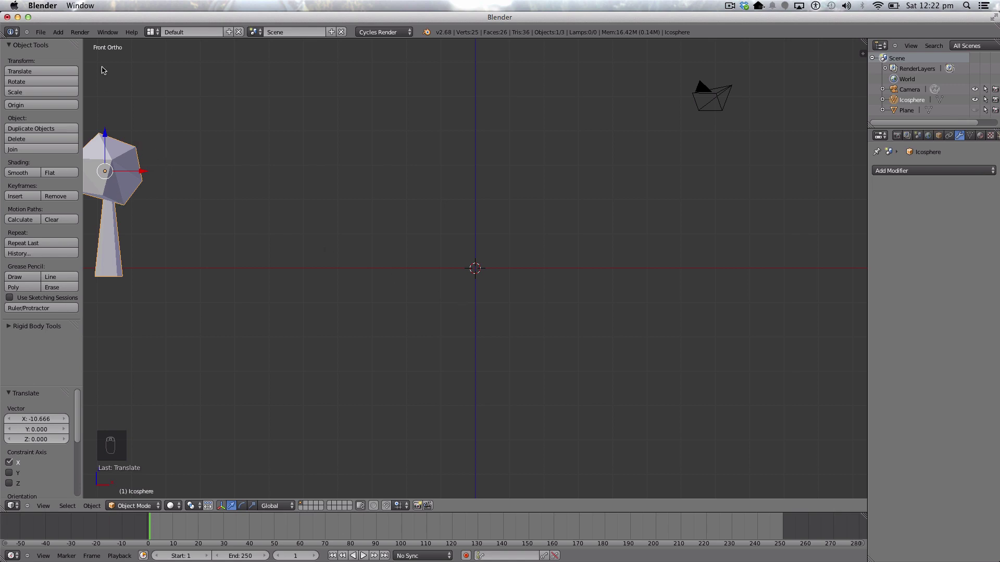
- Add a new cylinder at the centre and squeeze it into a thin second trunk
left_click_drag(62, 32, 120, 89)
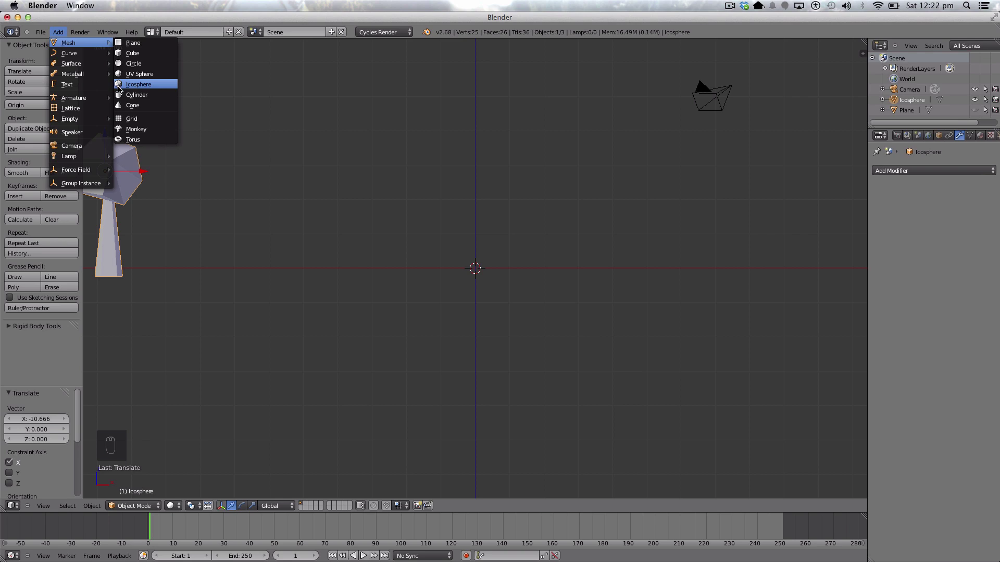
left_click_drag(477, 230, 476, 195)
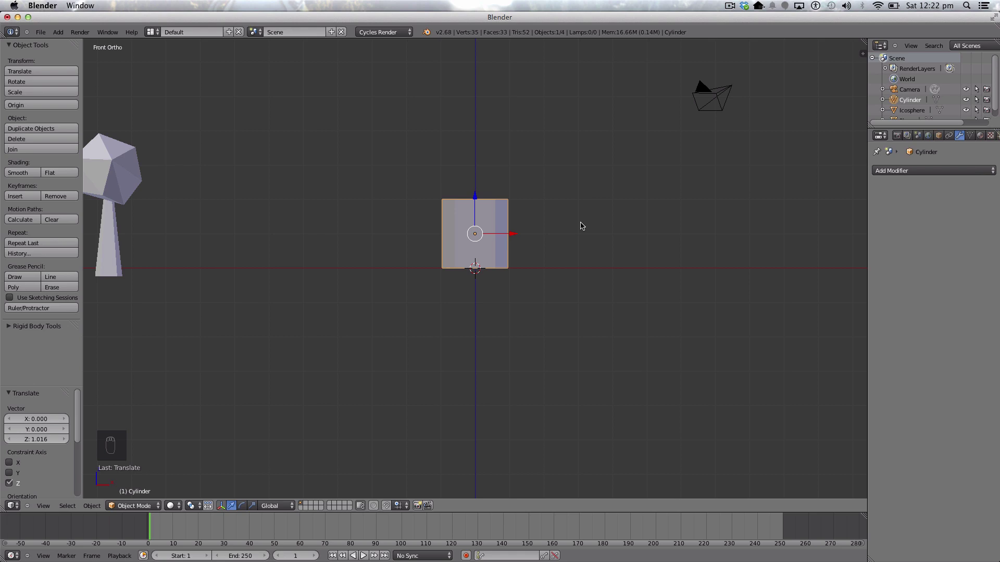
key("s")
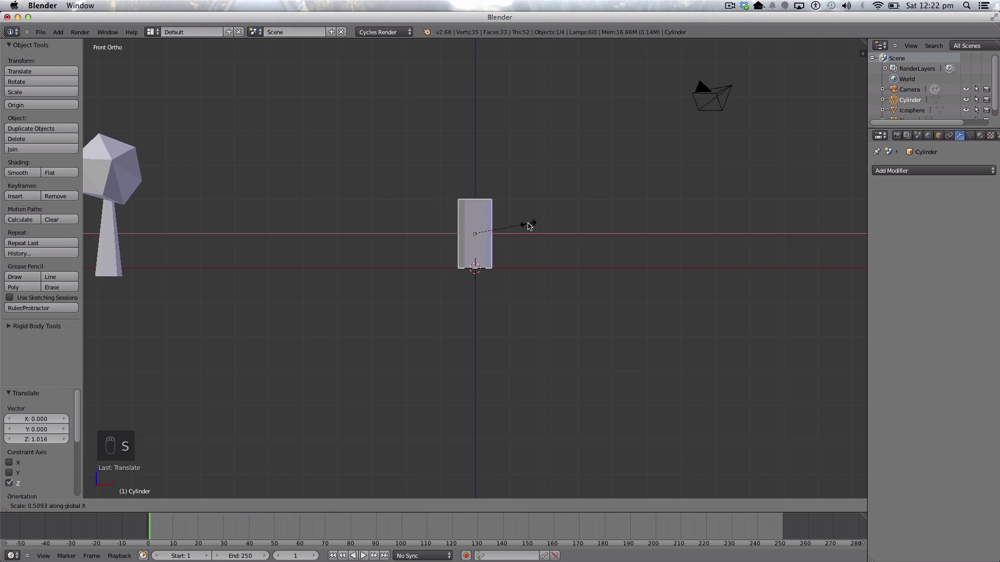
left_click_drag(516, 225, 516, 175)
key("s")
left_click(516, 175)
middle_click(529, 238)
key("s")
left_click_drag(521, 259, 496, 244)
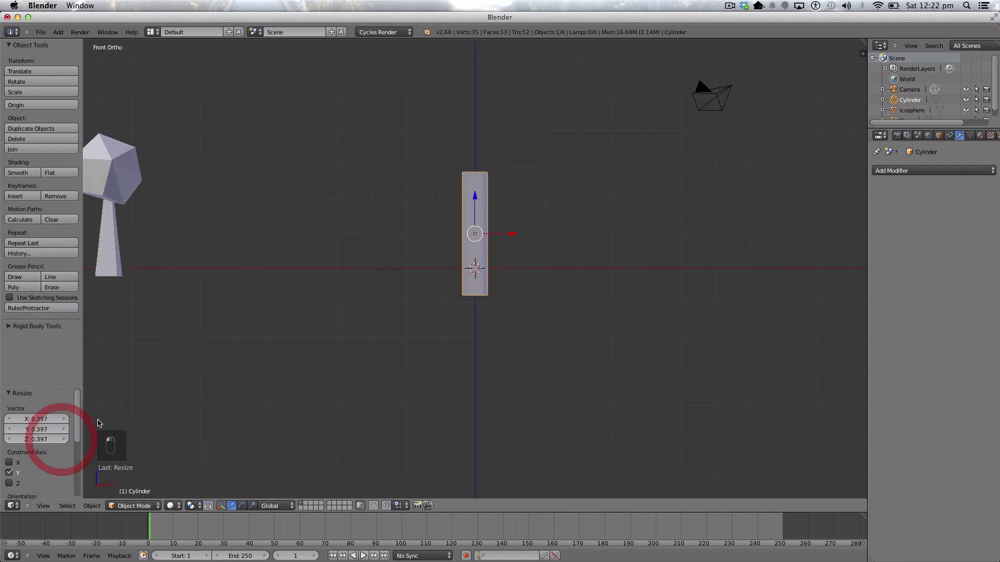
- Refine the second trunk's thickness and height, checking it from perspective
key("s")
left_click_drag(483, 232, 476, 230)
left_click_drag(476, 230, 516, 233)
key("s")
middle_click(515, 233)
left_click(611, 176)
middle_click(110, 417)
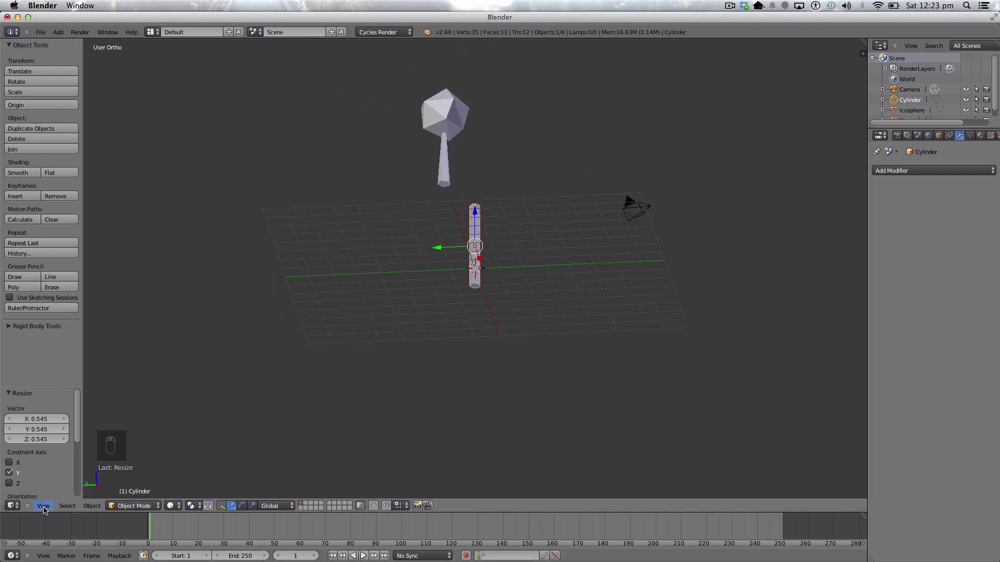
middle_click(473, 286)
left_click_drag(565, 367, 612, 376)
key("s")
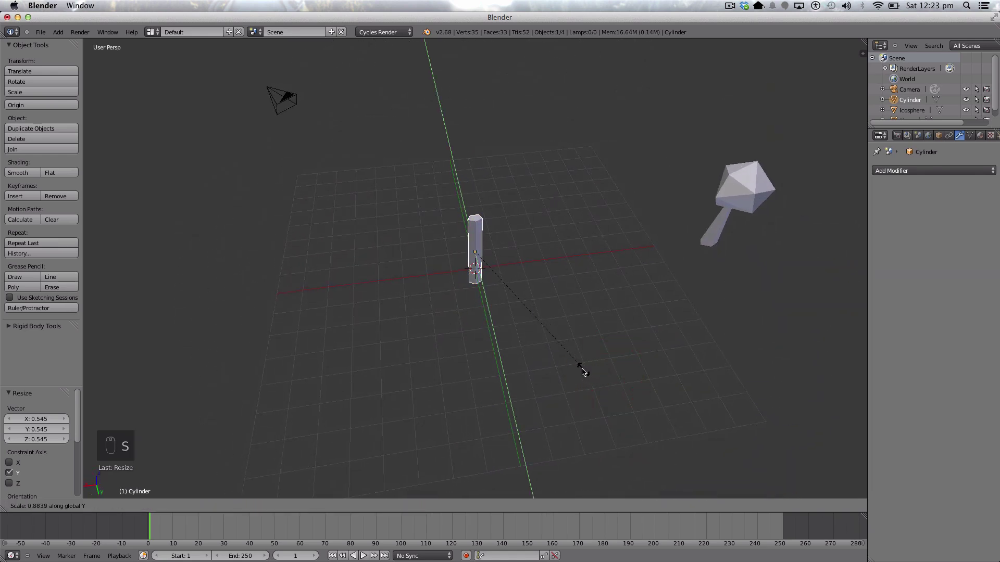
left_click_drag(552, 382, 571, 439)
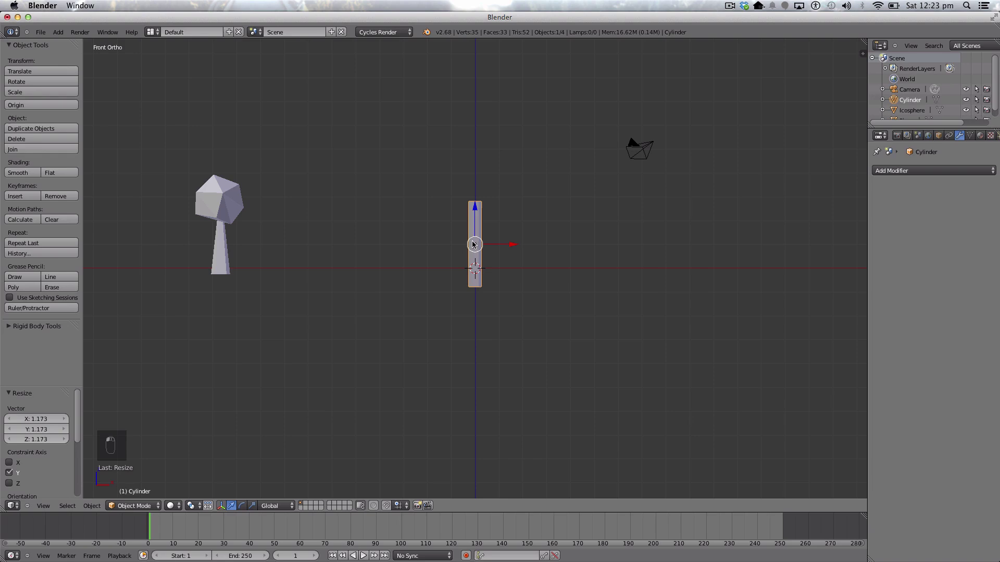
- In wireframe Edit Mode, cut two loop rings along the trunk and box-select its top vertices
key("a")
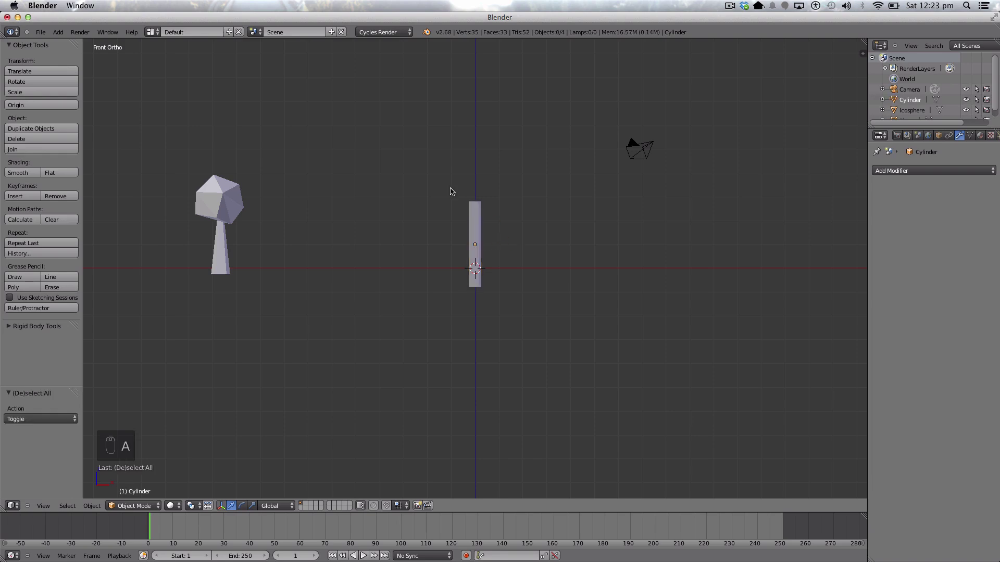
key("Tab")
key("z")
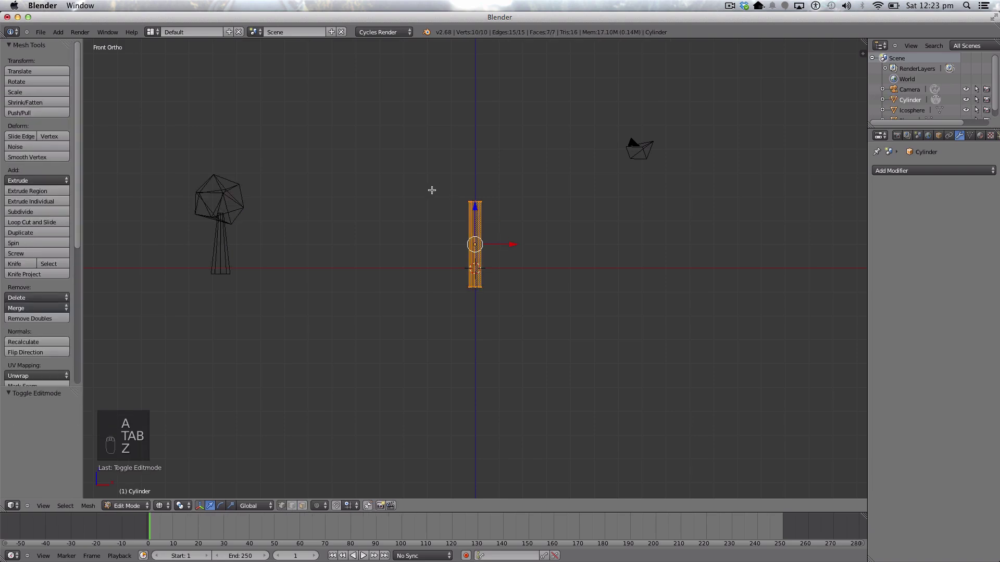
key("a")
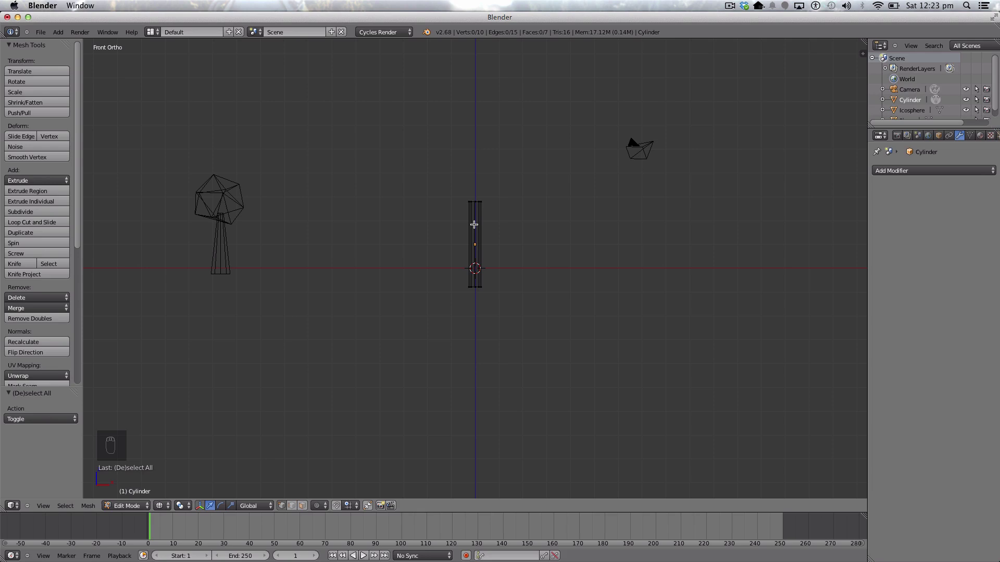
key("r")
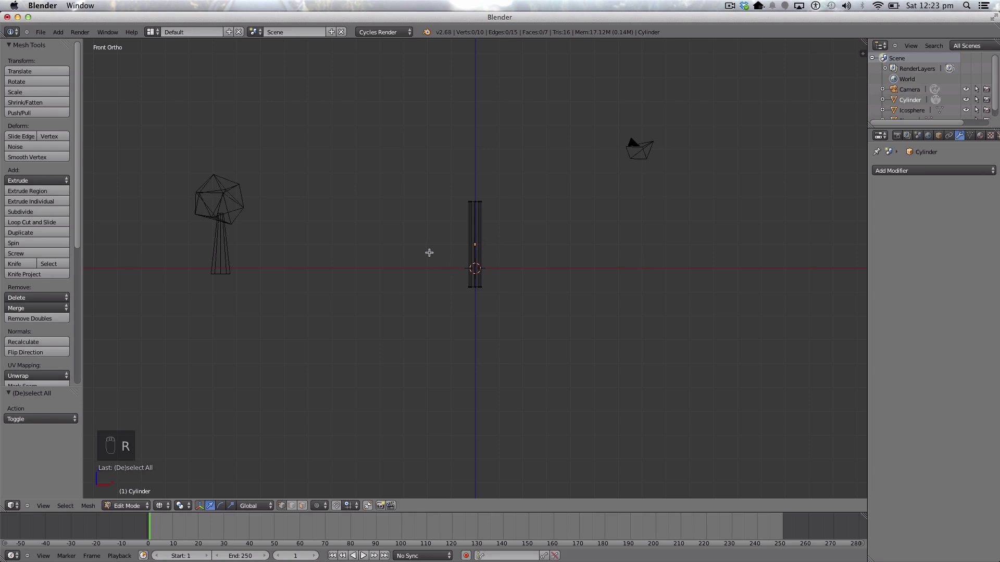
key("ctrl+r")
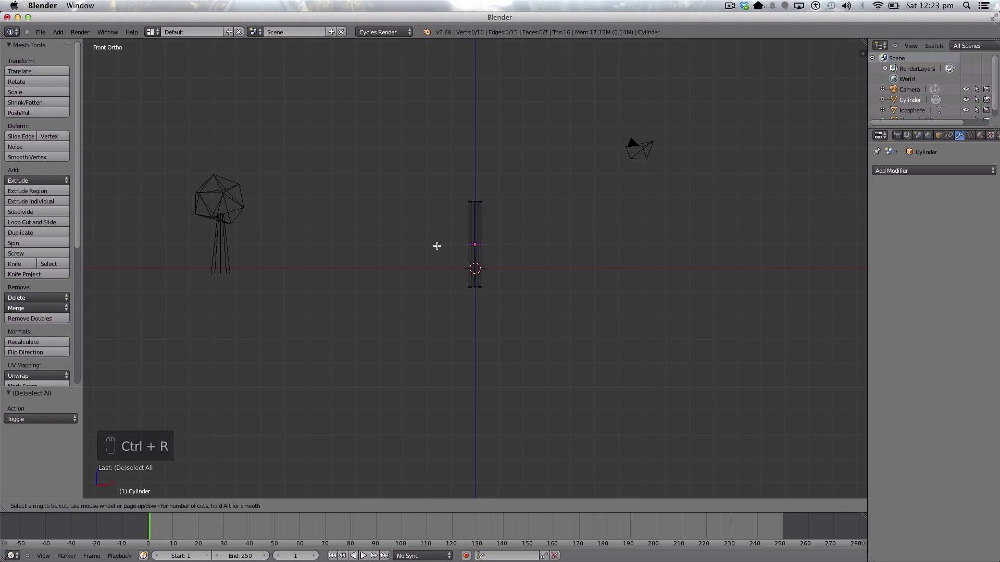
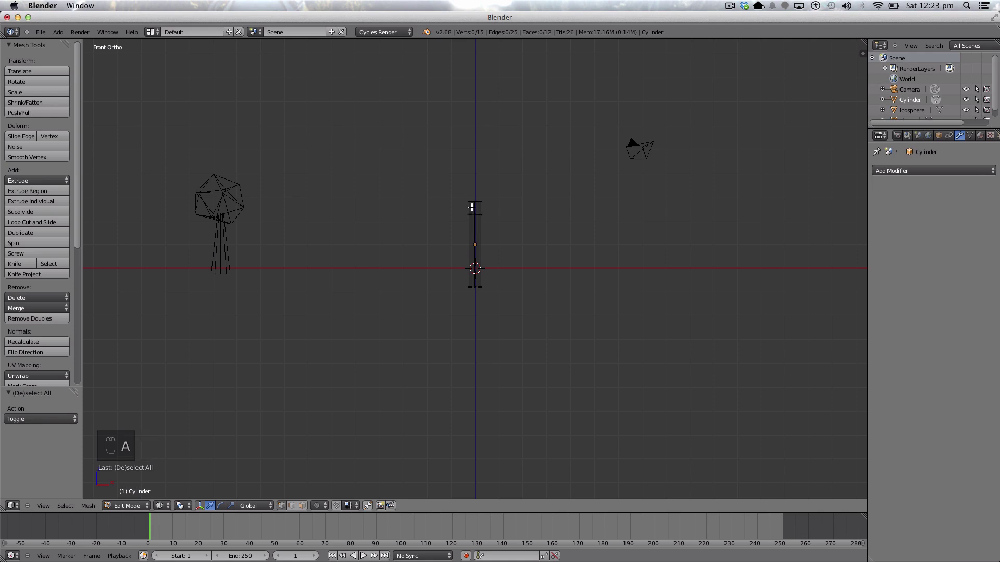
key("ctrl+r")
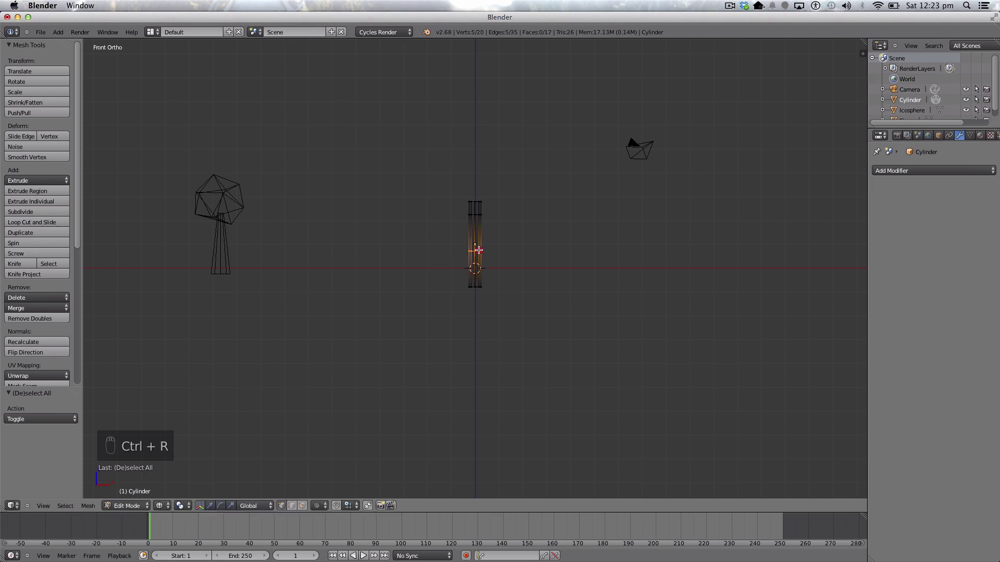
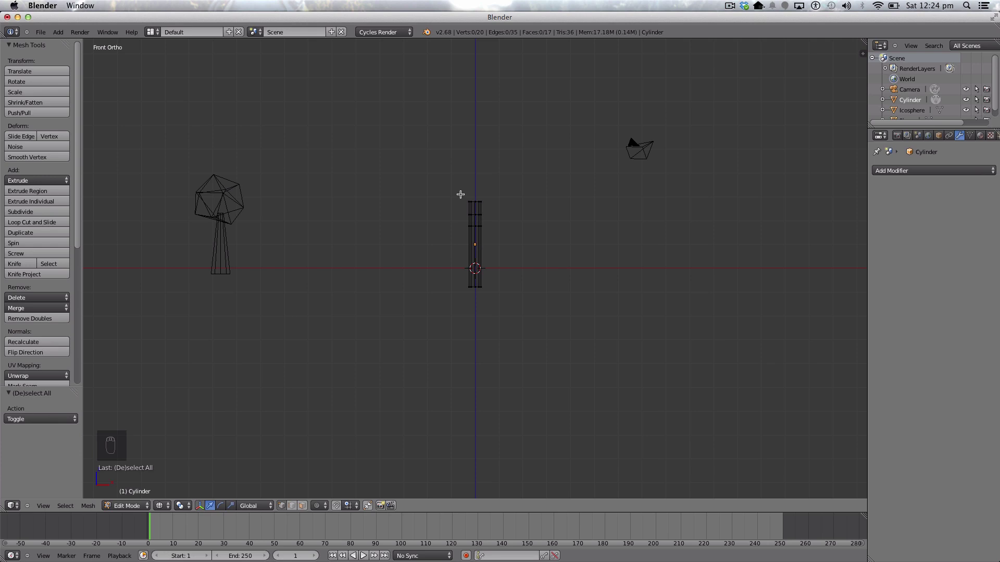
key("b")
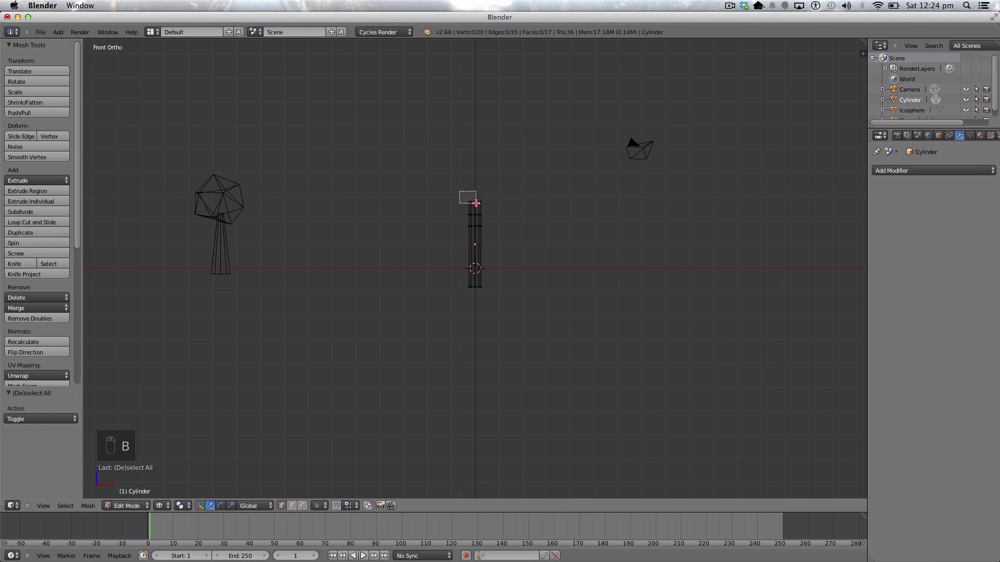
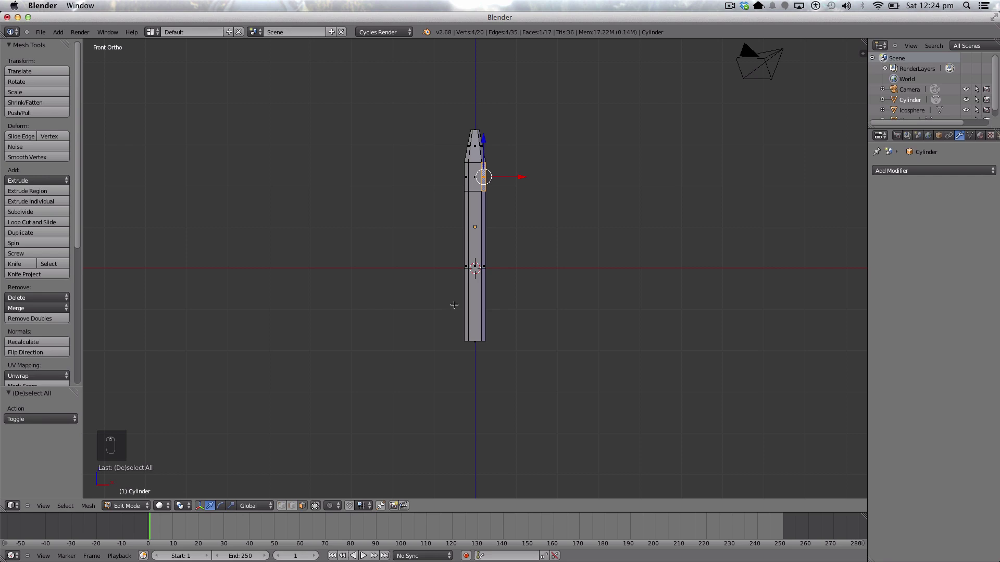
- Extrude a side face near the trunk top outward and rotate, scale its tip into an upward branch
key("e")
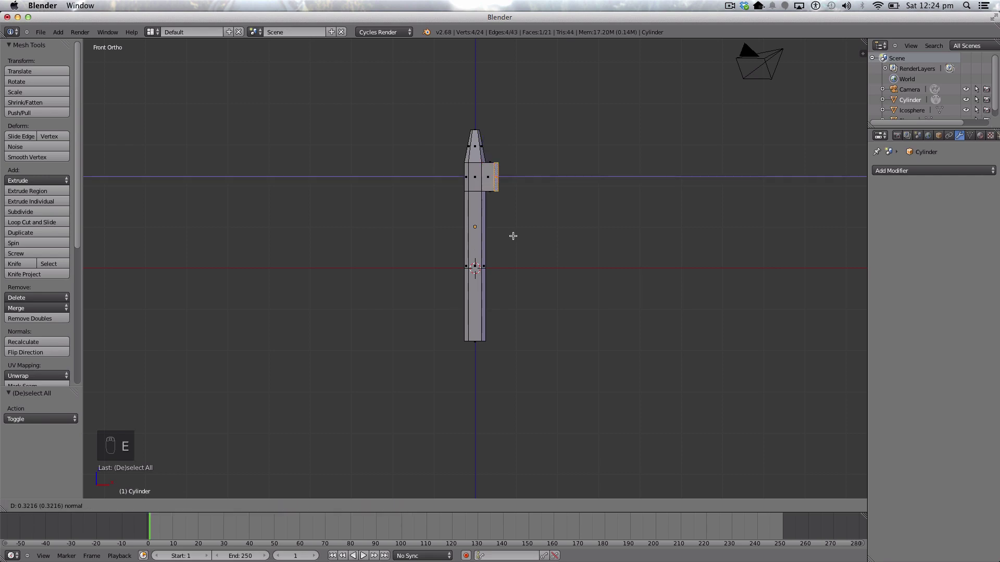
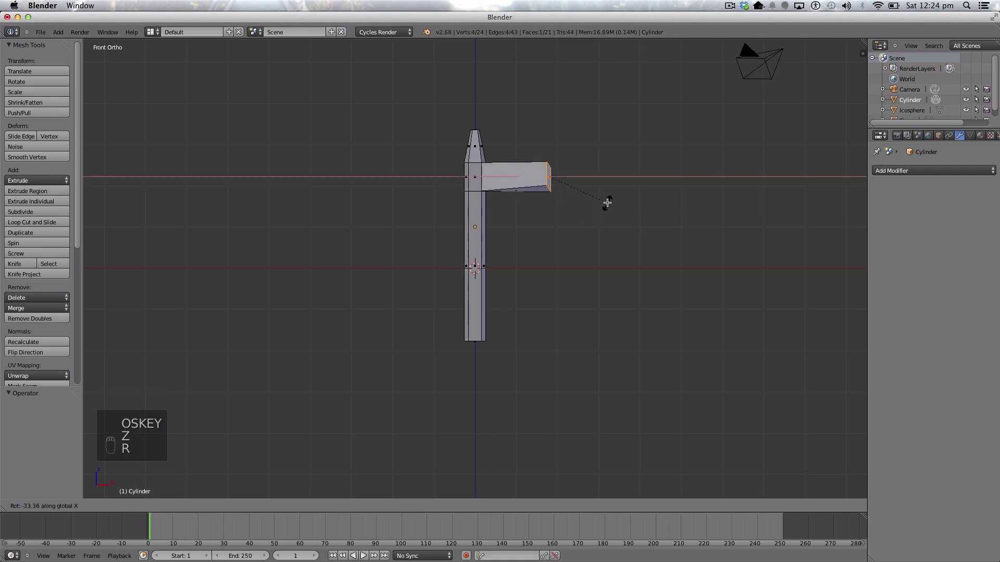
key("z")
key("r")
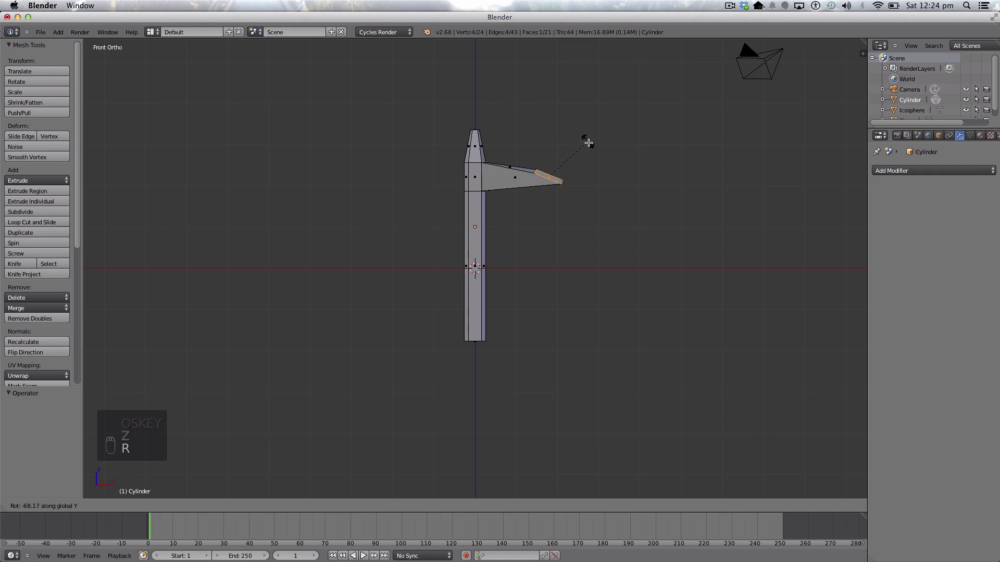
key("super+z")
key("s")
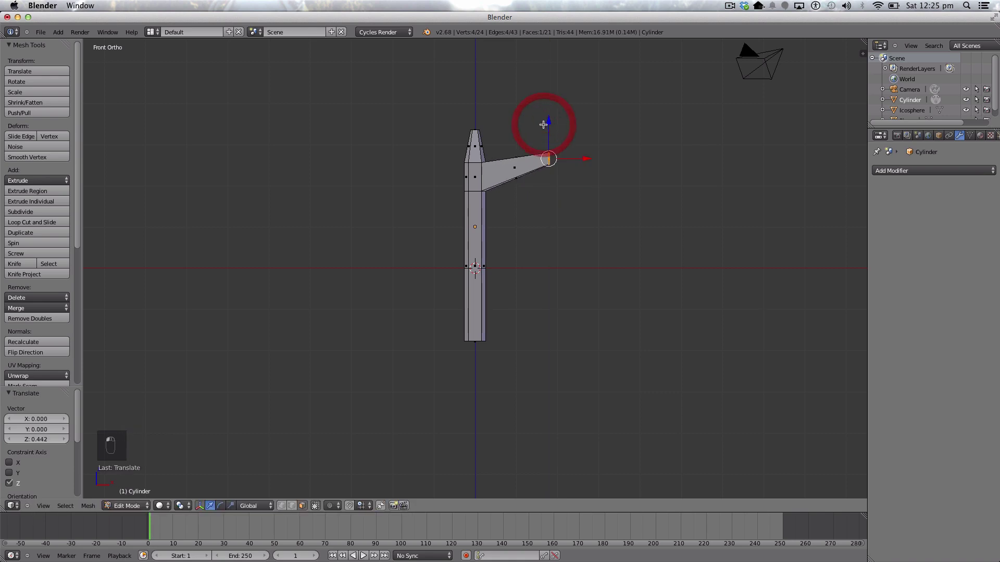
key("r")
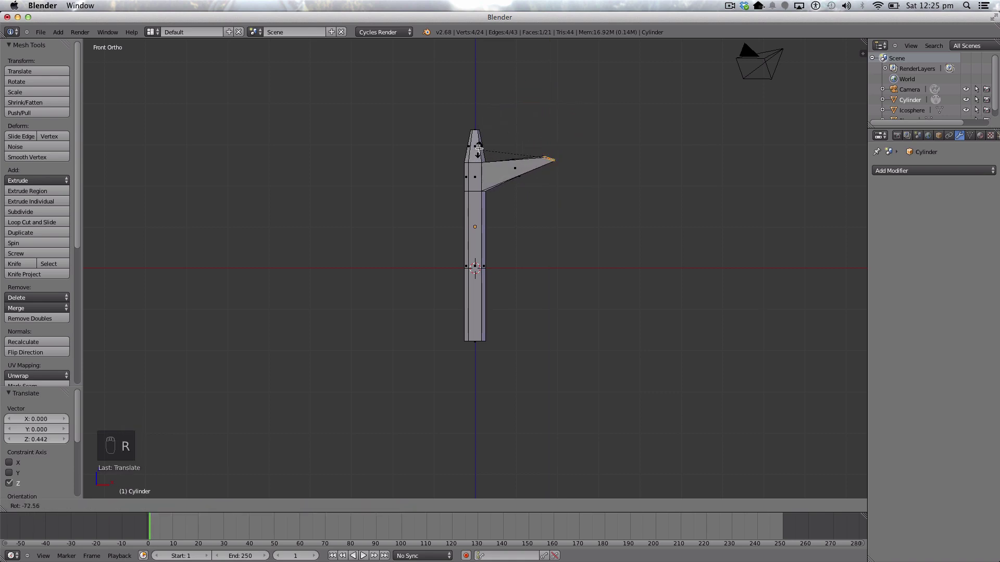
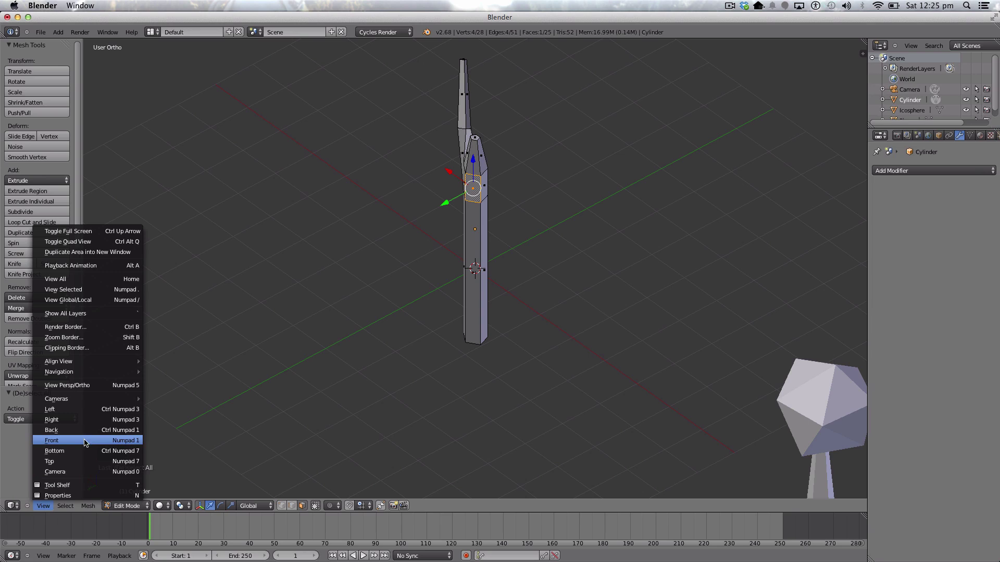
- Extrude and scale a second branch on the opposite side, forming a Y-shaped fork, then deselect
key("e")
key("s")
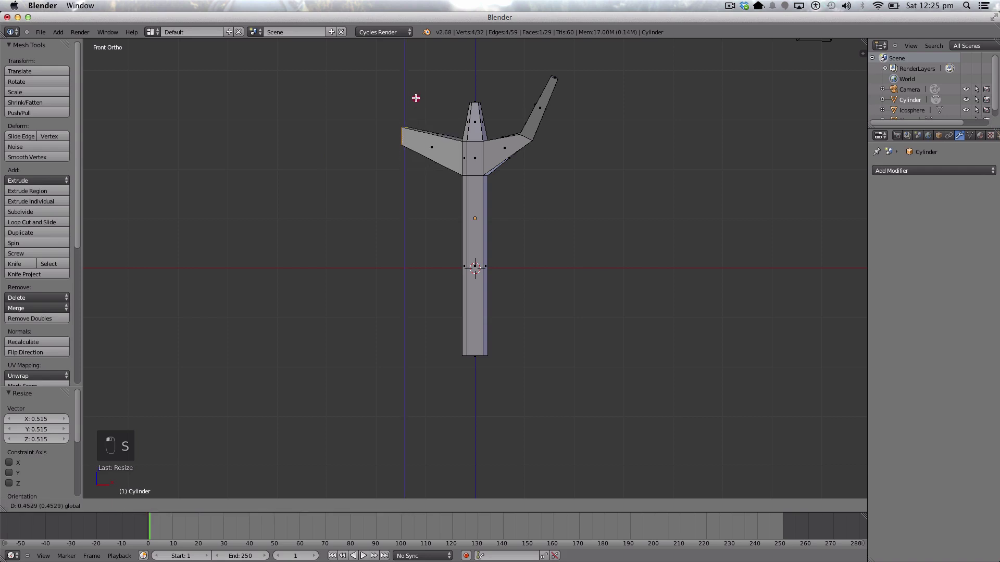
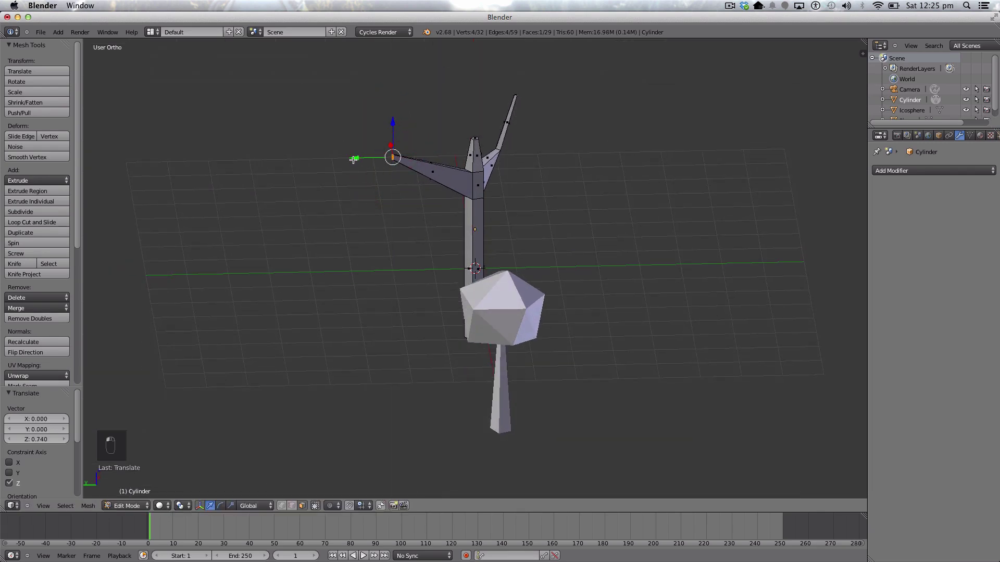
left_click(37, 511)
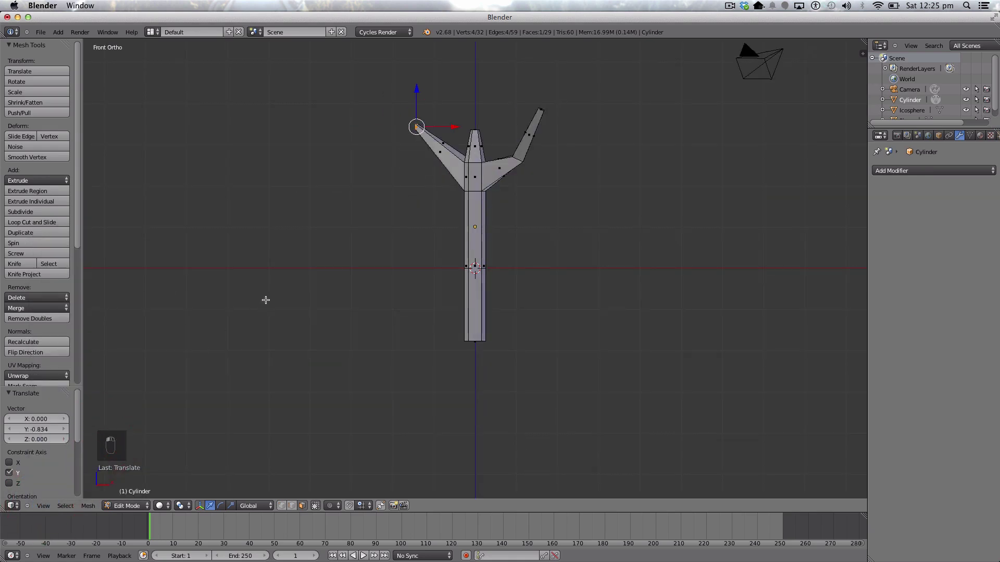
key("a")
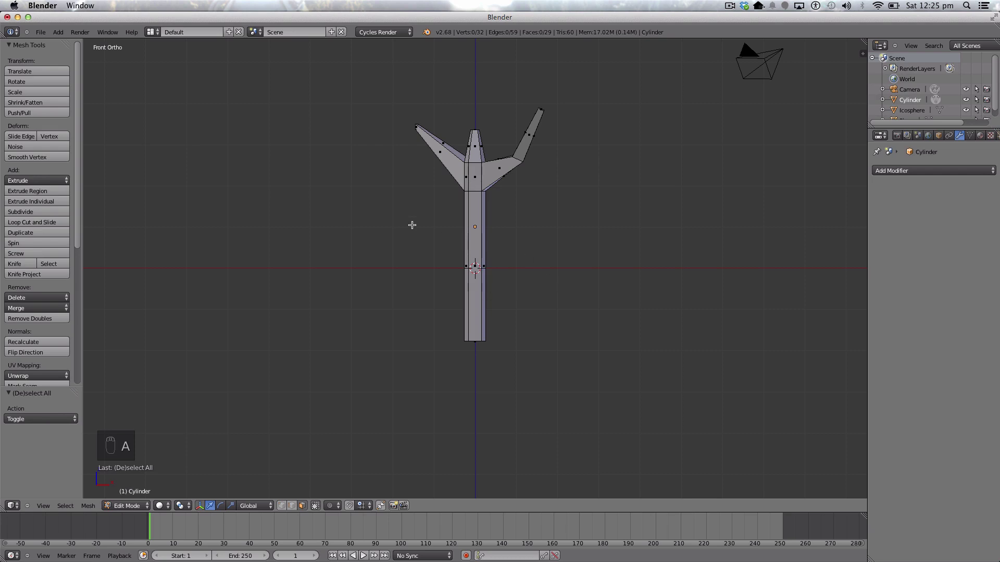
- Leave Edit Mode and add an icosphere with a Decimate modifier at ratio 0.338
key("Tab")
left_click_drag(61, 33, 69, 48)
left_click_drag(142, 89, 473, 233)
left_click_drag(473, 233, 902, 253)
- Move the decimated icosphere canopy up onto the right branch of the forked trunk
middle_click(903, 252)
left_click_drag(901, 253, 779, 252)
left_click_drag(779, 252, 438, 229)
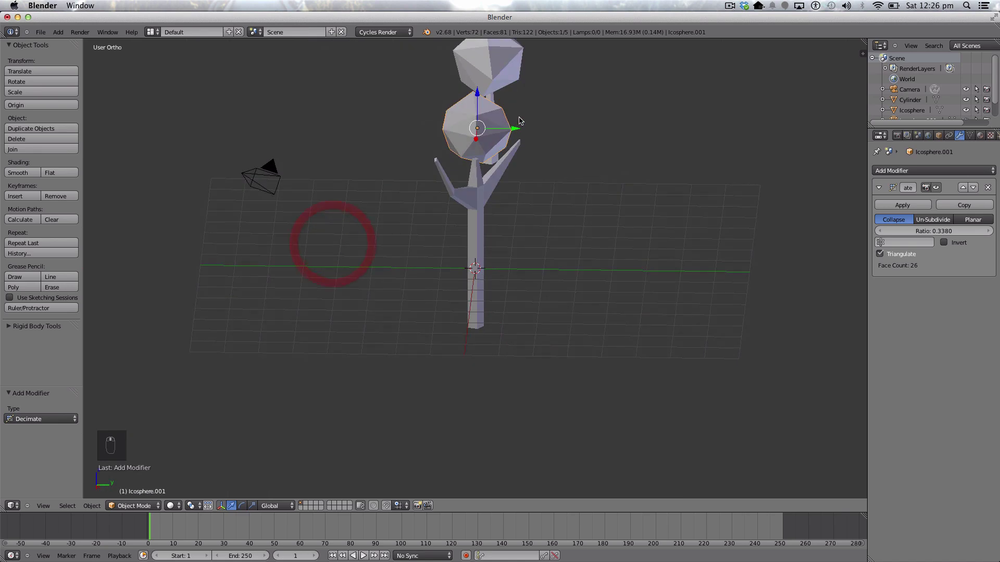
left_click_drag(516, 127, 99, 421)
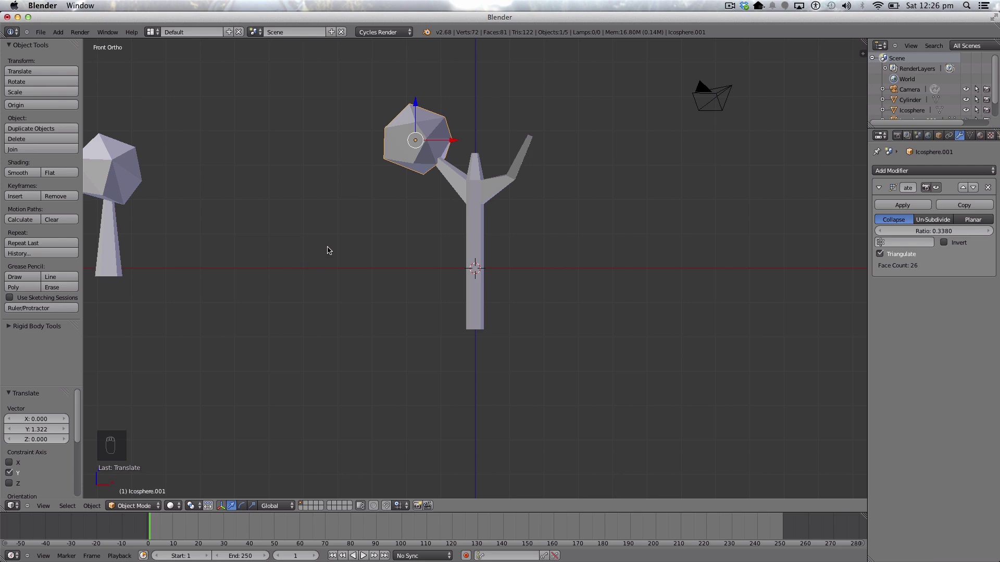
- Duplicate the canopy, enlarge it, settle it on its branch and nudge the trunk beneath
key("shift+d")
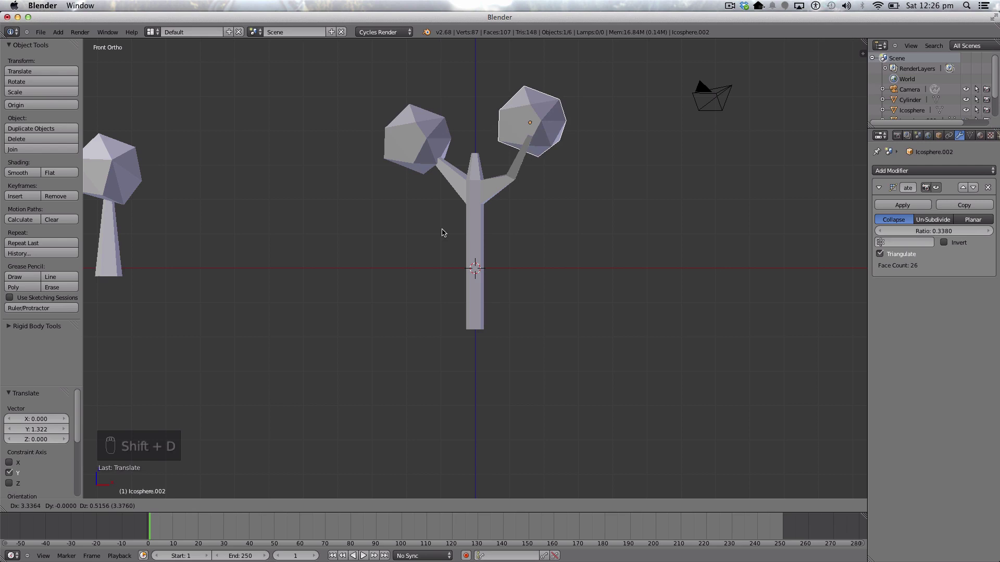
left_click_drag(444, 232, 373, 223)
key("s")
left_click_drag(373, 223, 567, 152)
left_click_drag(566, 148, 51, 505)
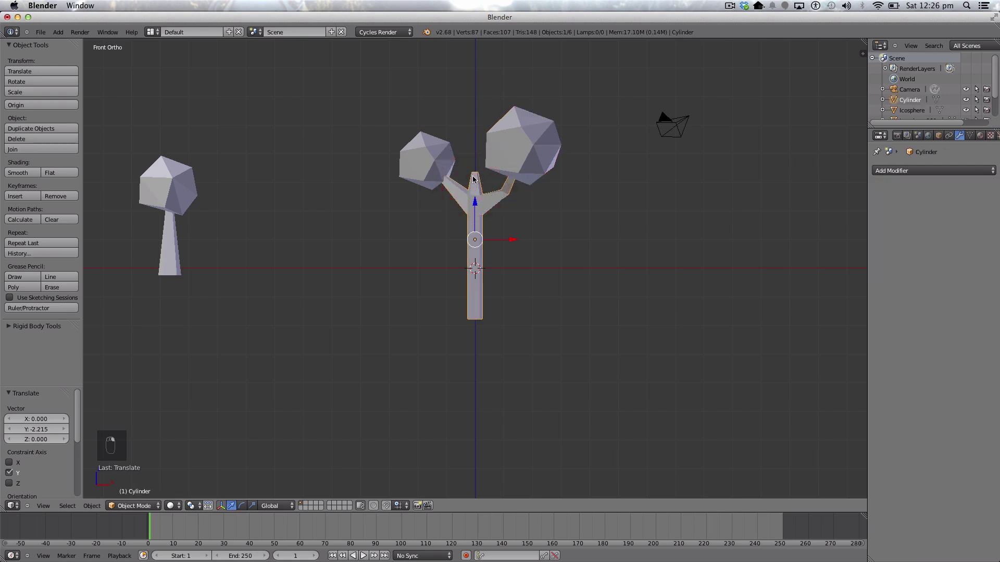
- Scale the trunk's top vertices down into a point in Edit Mode, then exit editing
key("Tab")
key("b")
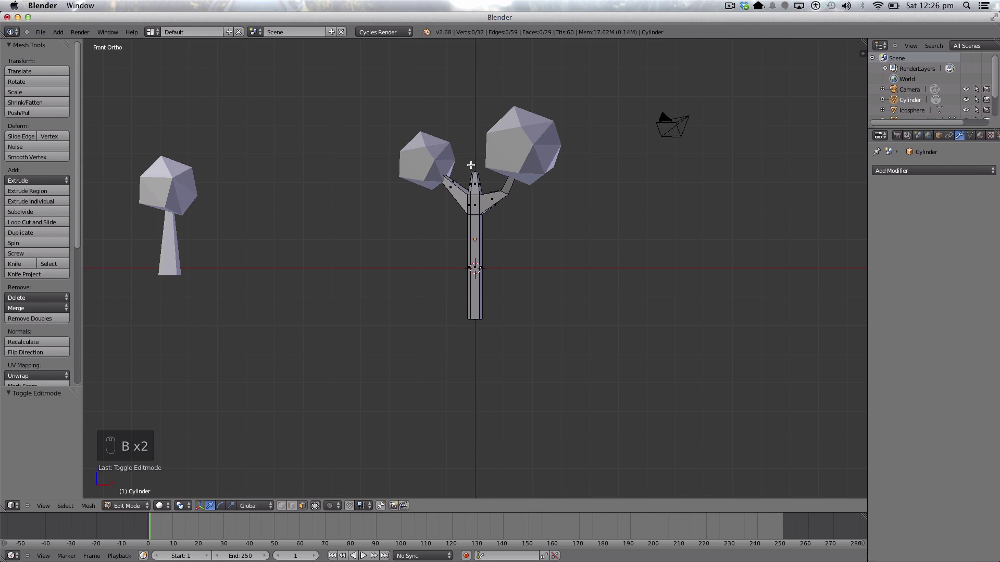
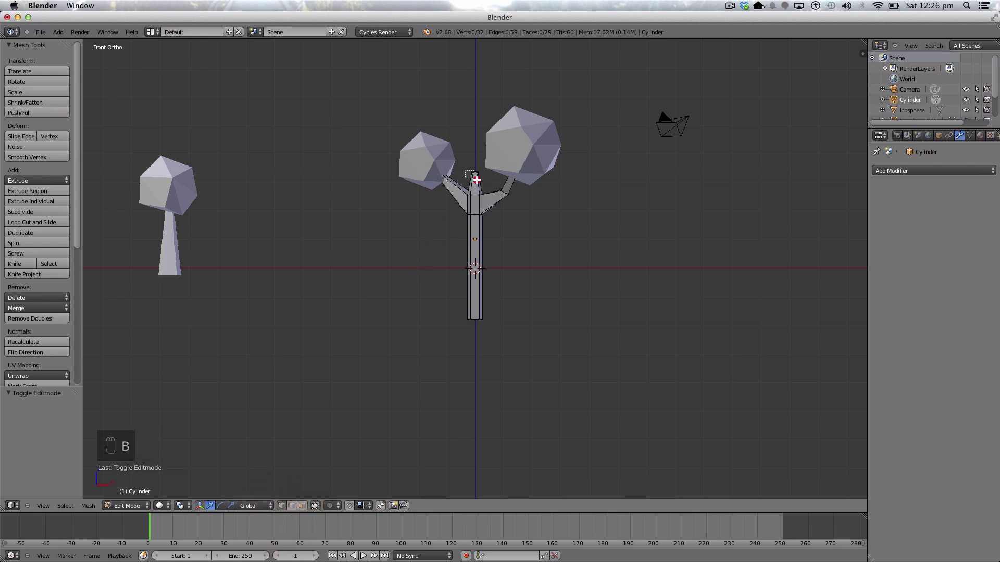
key("s")
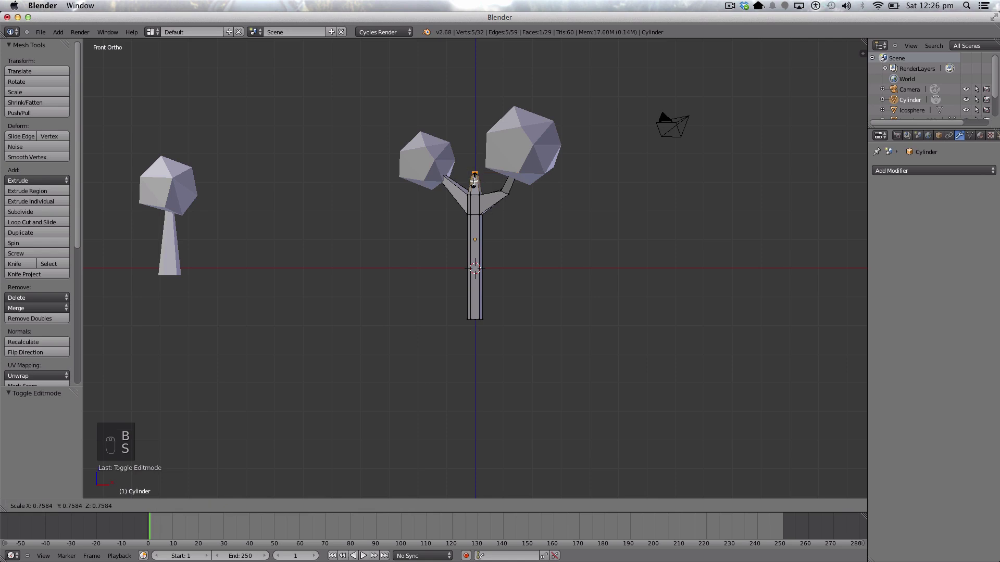
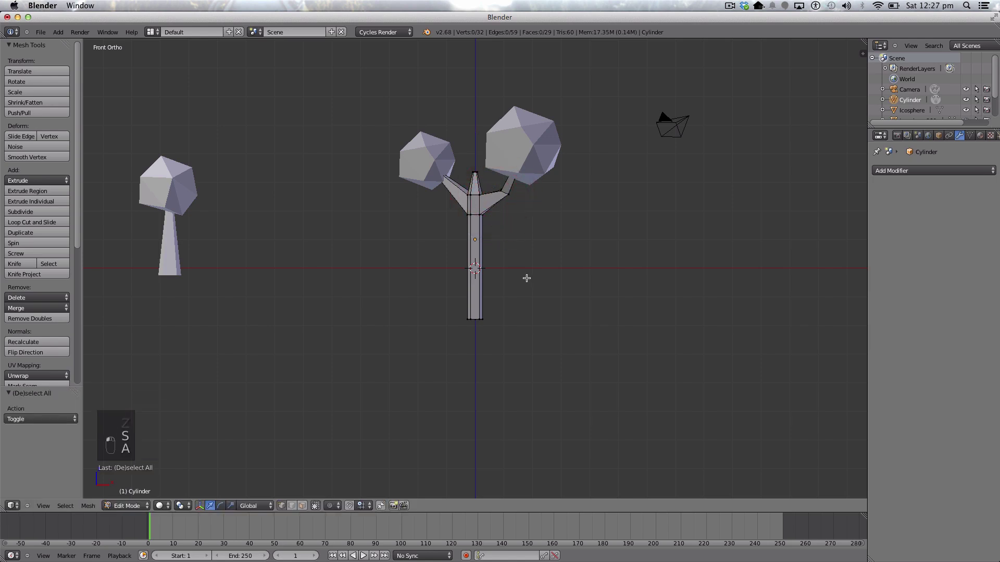
key("Tab")
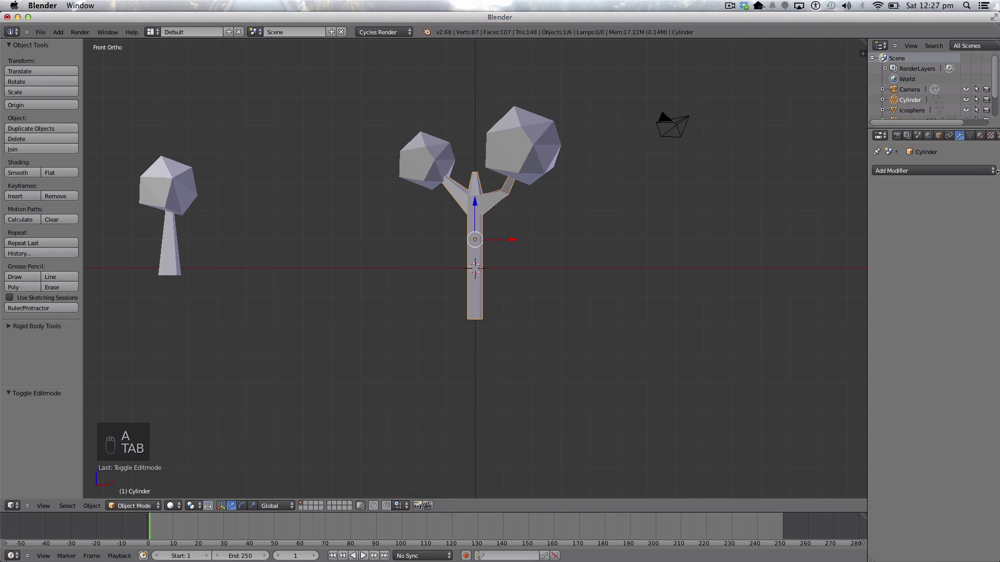
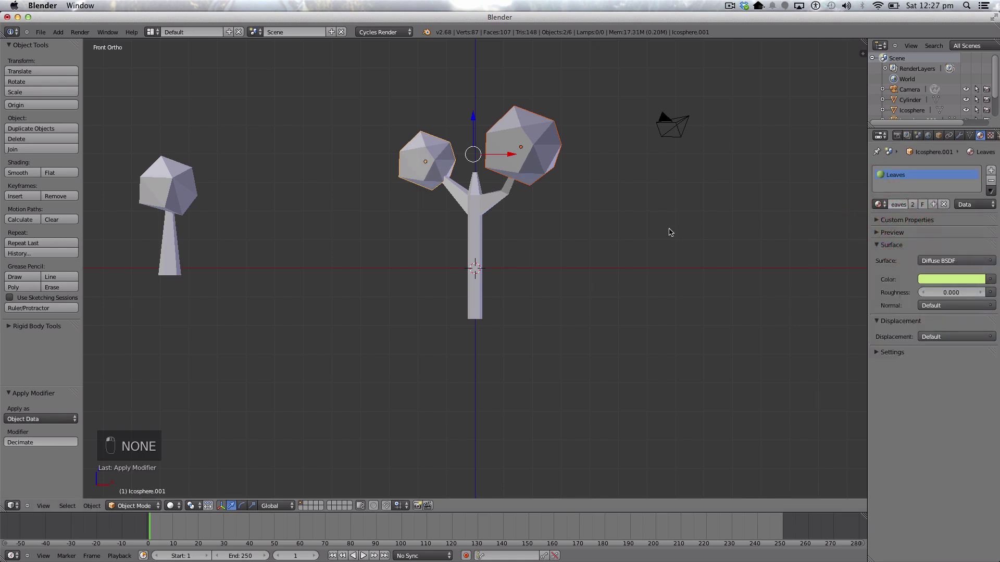
- Apply the Decimate modifiers and join both canopies with the trunk into one tree object
key("a")
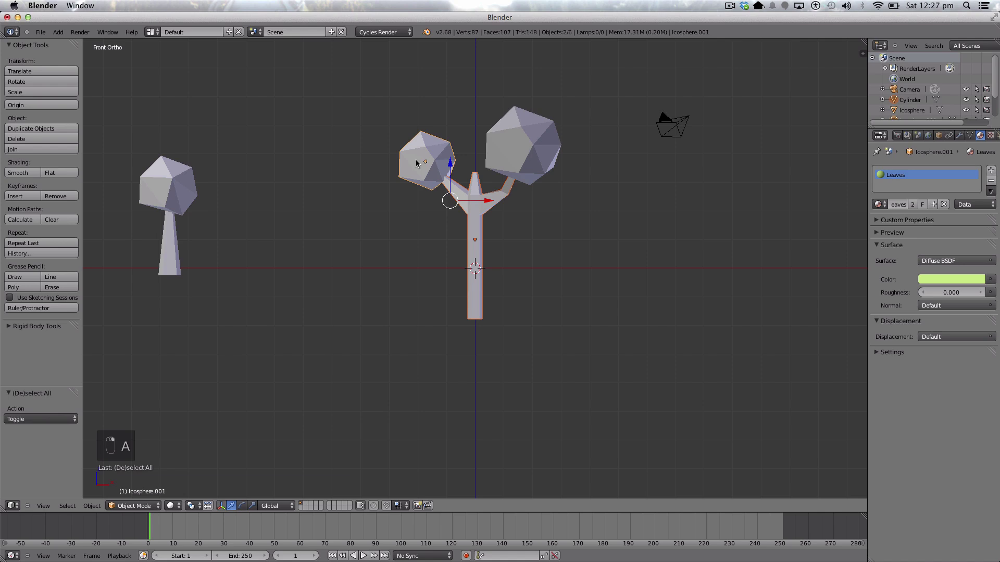
key("ctrl+j")
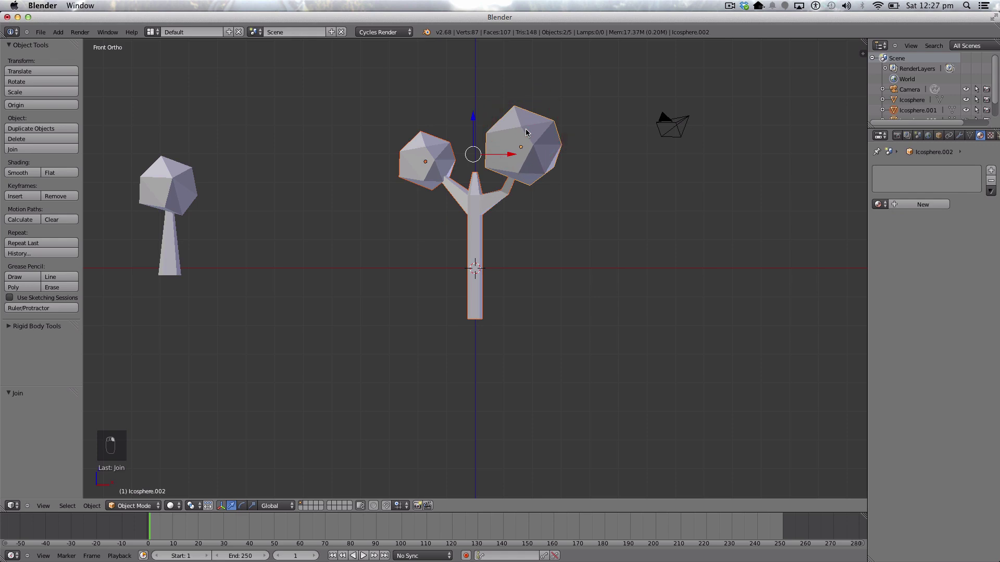
key("ctrl+j")
key("z")
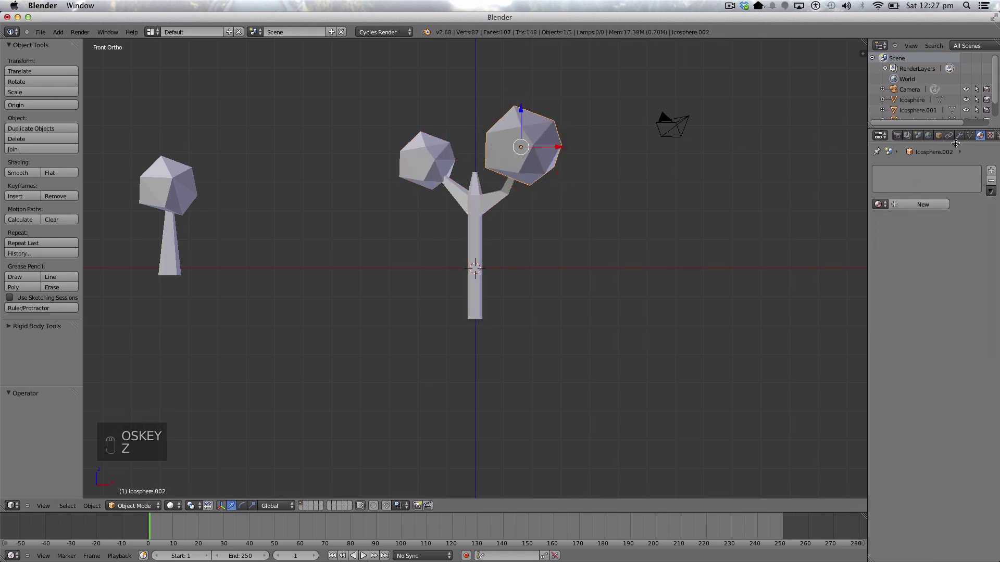
left_click_drag(910, 202, 490, 202)
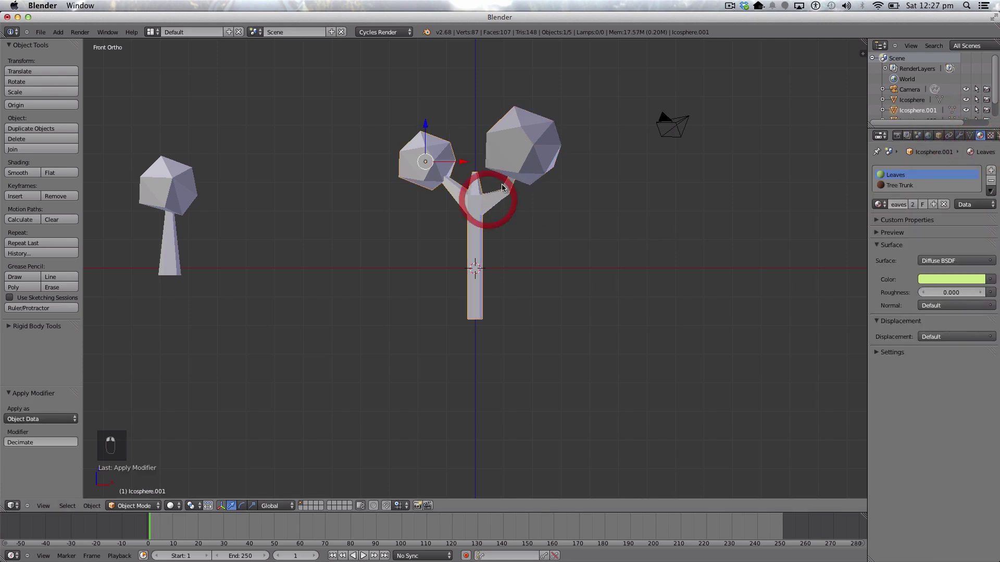
key("ctrl+j")
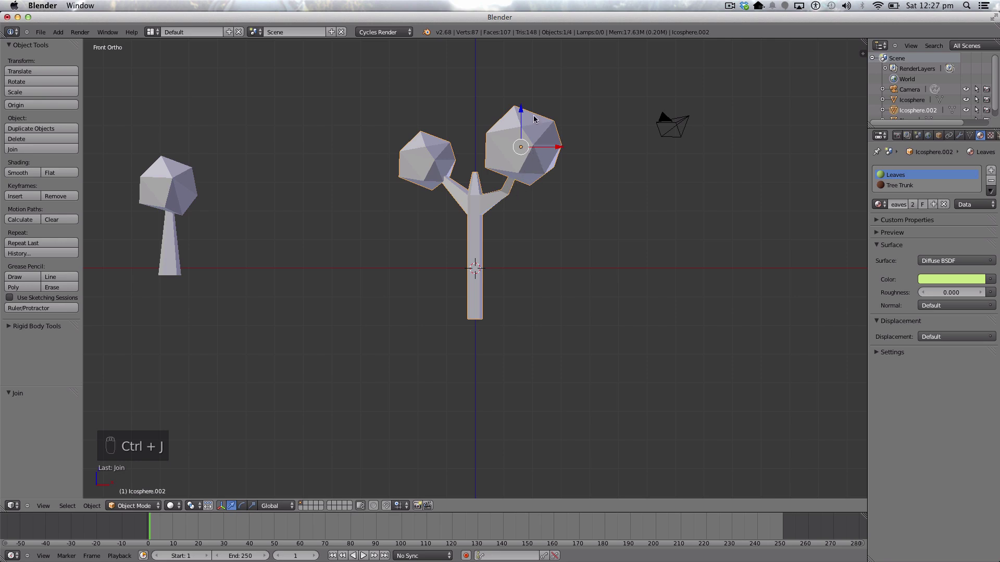
- Move the joined tree left along X toward the first tree, viewing it in wireframe
left_click_drag(534, 68, 330, 101)
key("z")
left_click_drag(338, 97, 330, 101)
- Scale the branching tree down to a small size beside the single-canopy tree
key("s")
key("z")
key("s")
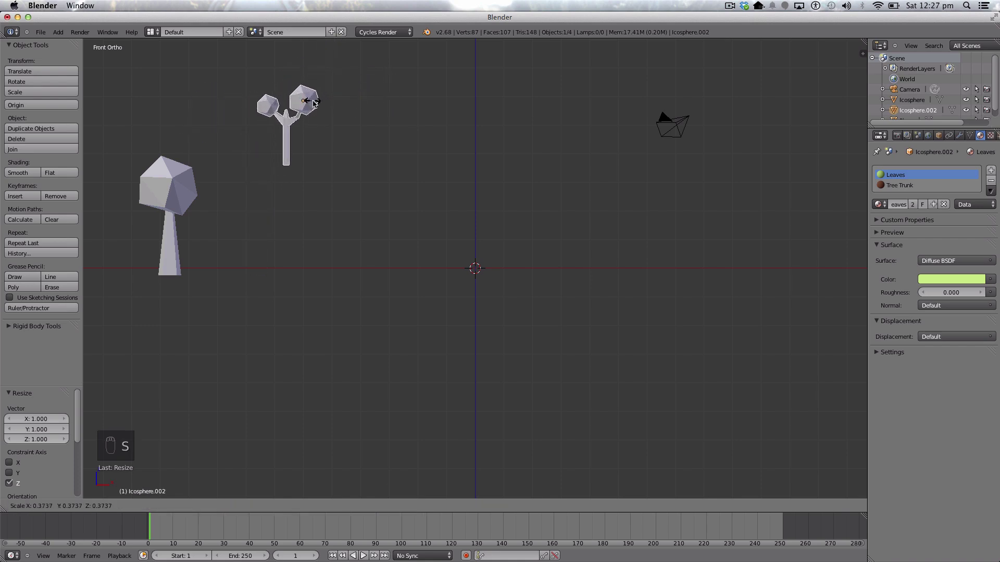
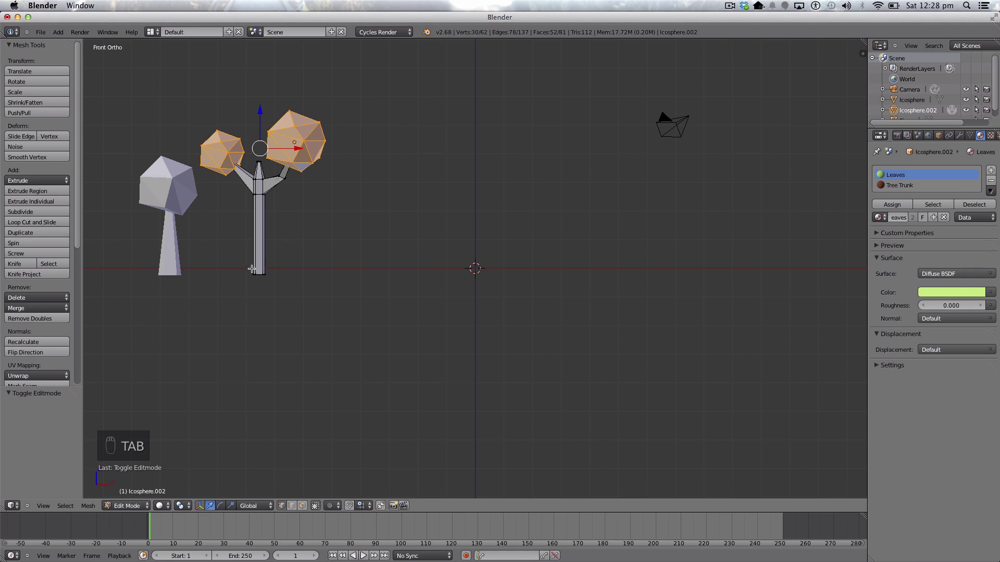
- Box-select the trunk's bottom vertices through wireframe and scale them outward into a flared foot
key("b")
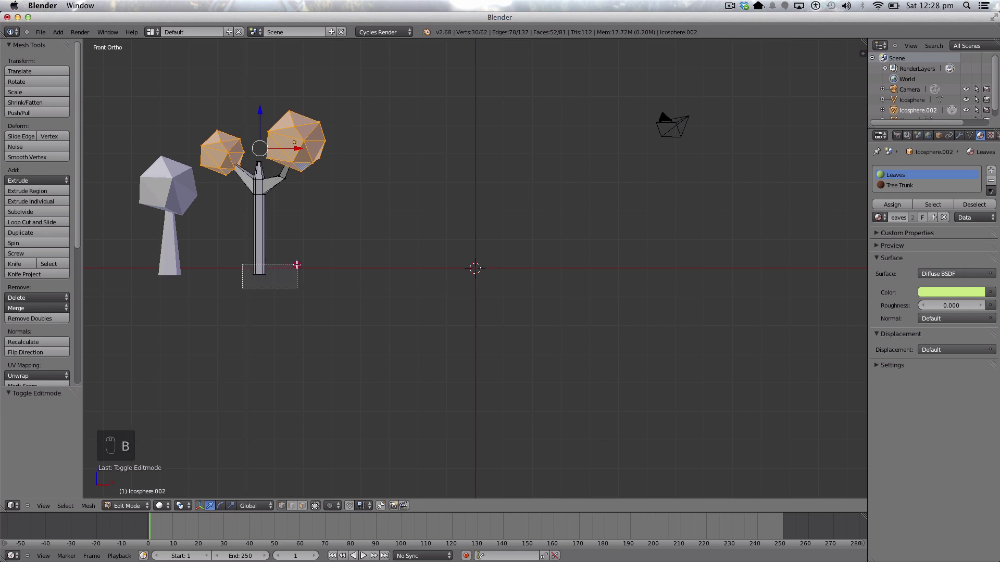
key("a")
key("z")
key("b")
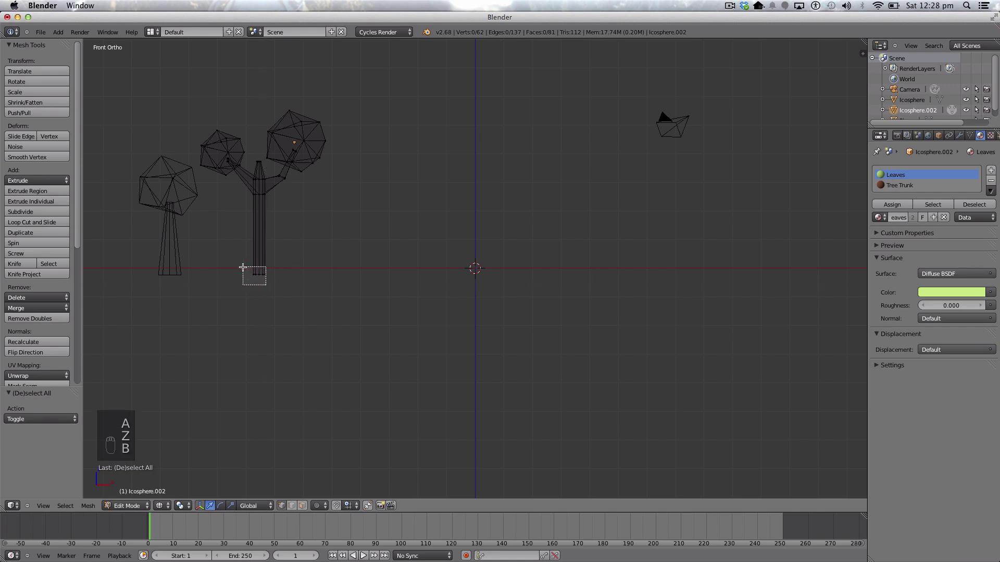
key("s")
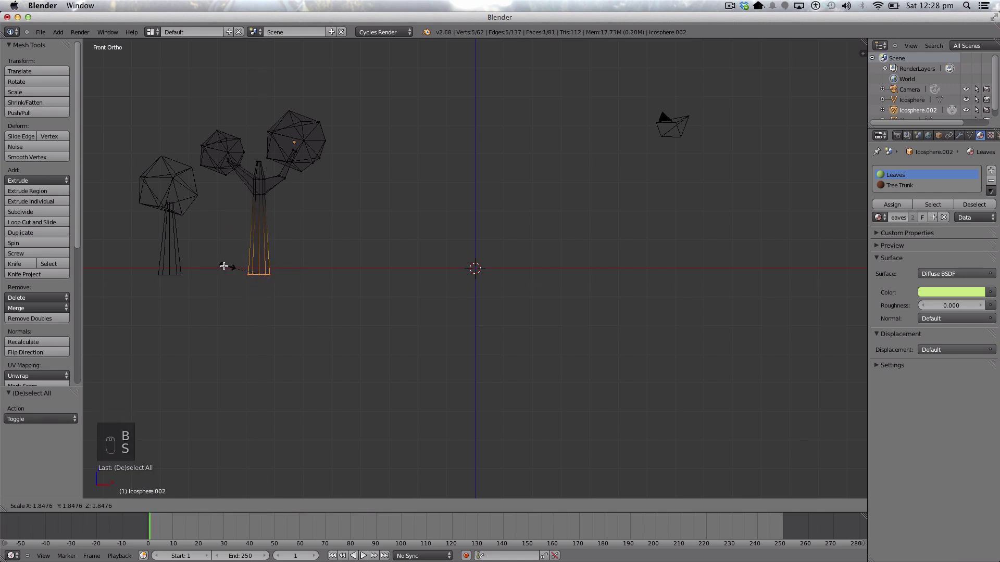
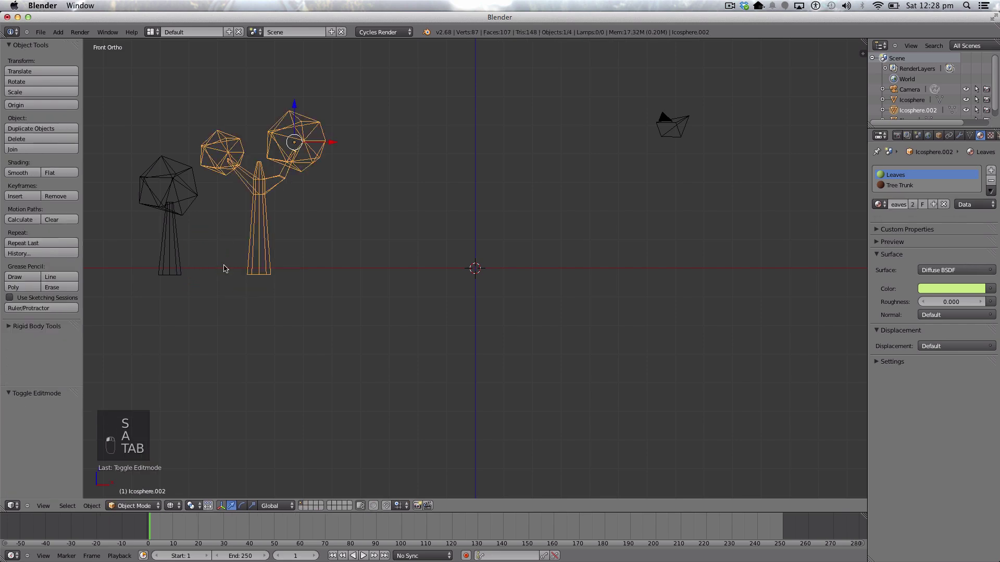
key("z")
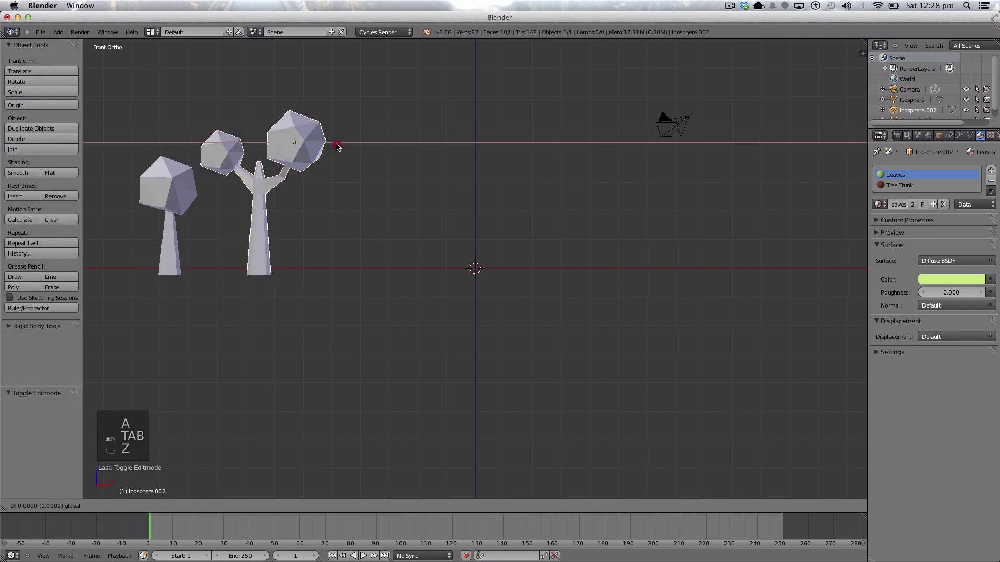
- Scroll the Outliner to the ground plane and orbit into a perspective view of both trees
left_click_drag(333, 145, 52, 504)
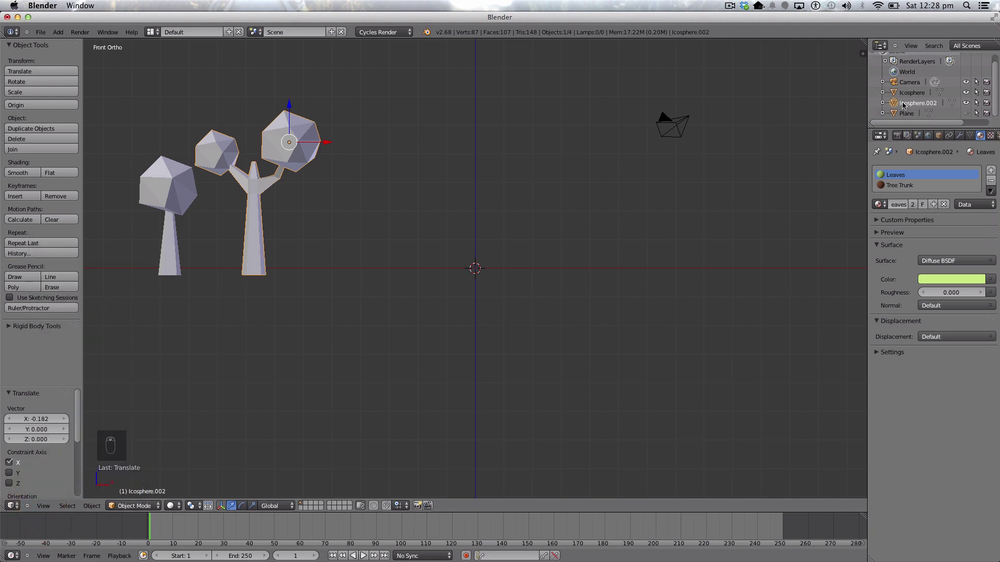
left_click_drag(969, 112, 50, 507)
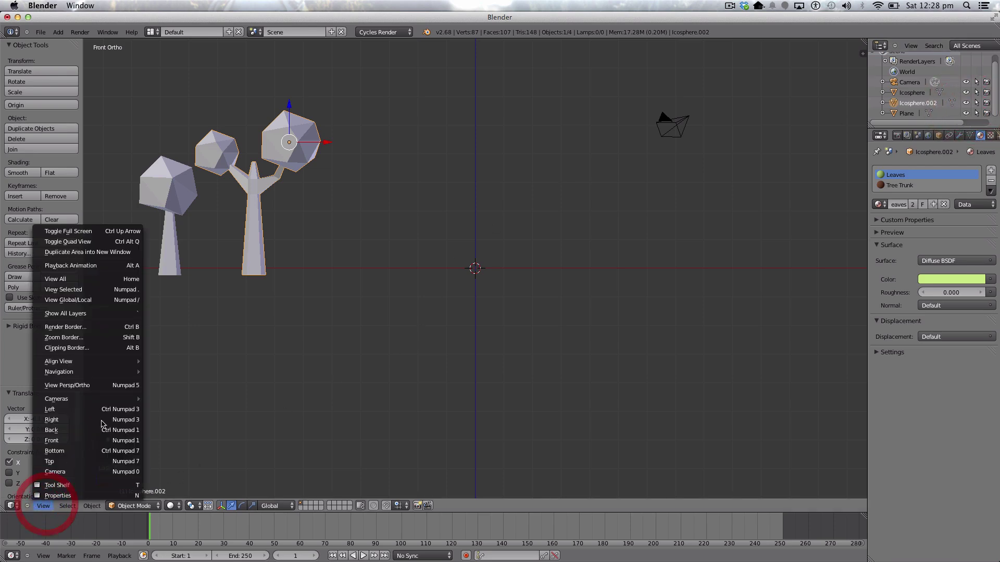